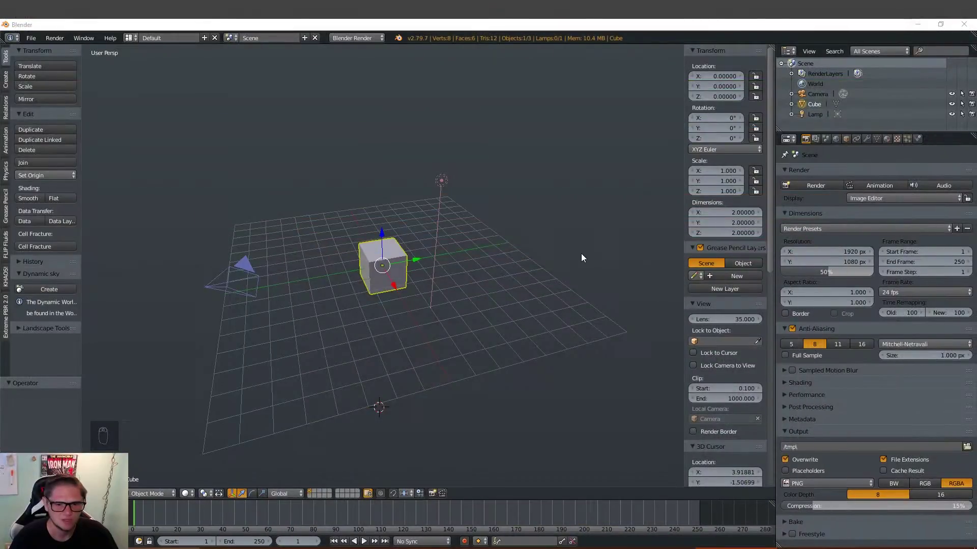
Delete the default cube and snap the 3D cursor to the world centre.
left_click_drag(341, 293, 420, 291)
key("x")
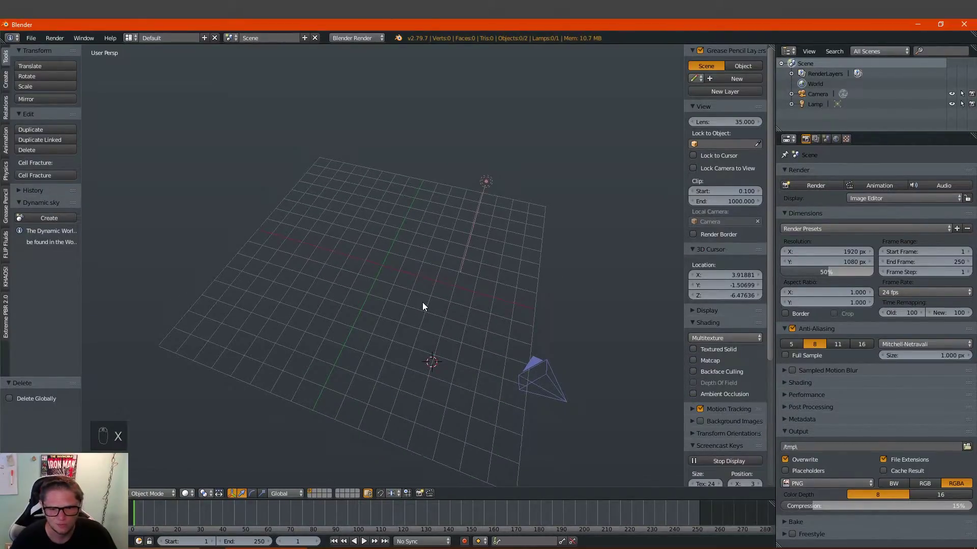
key("shift+s")
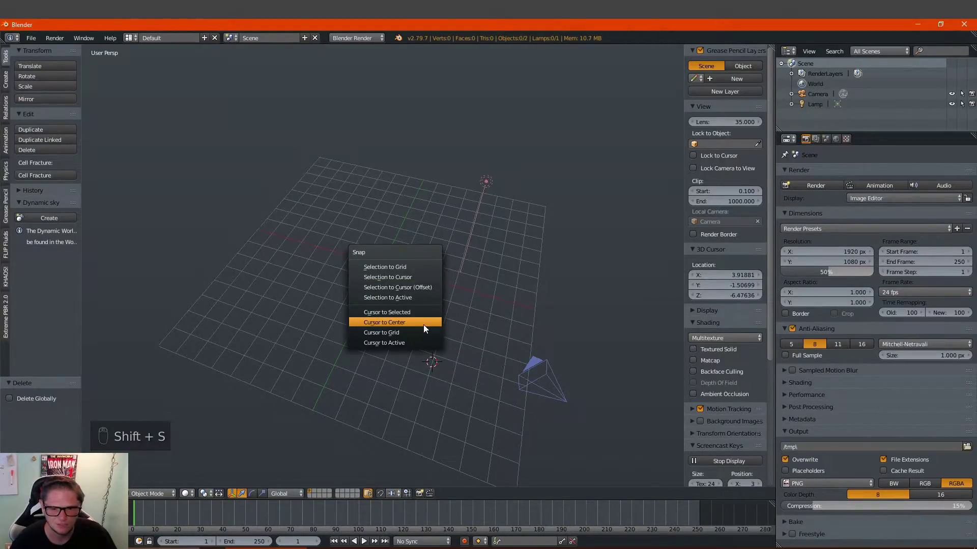
Add a plane scaled 8x then doubled along X, and add a cube lifted above it.
key("shift+a")
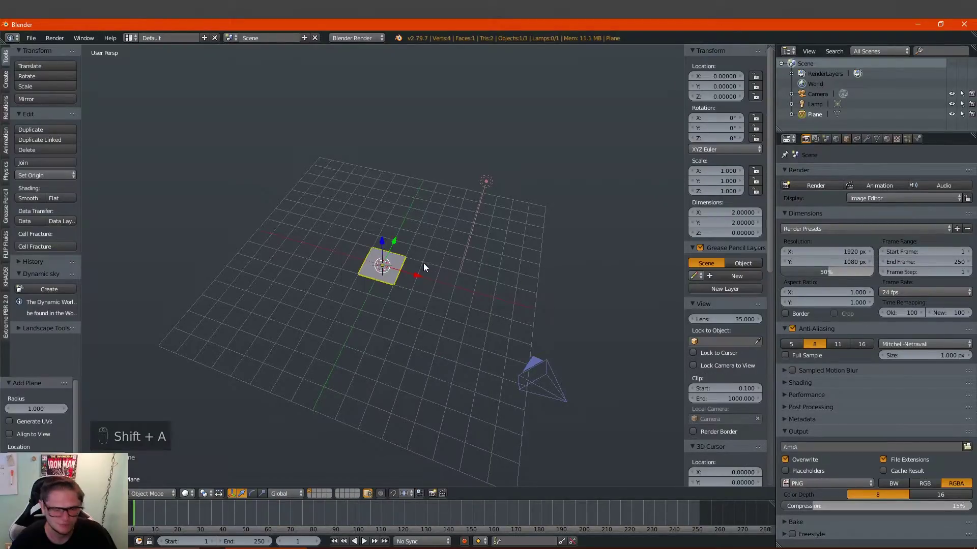
key("s")
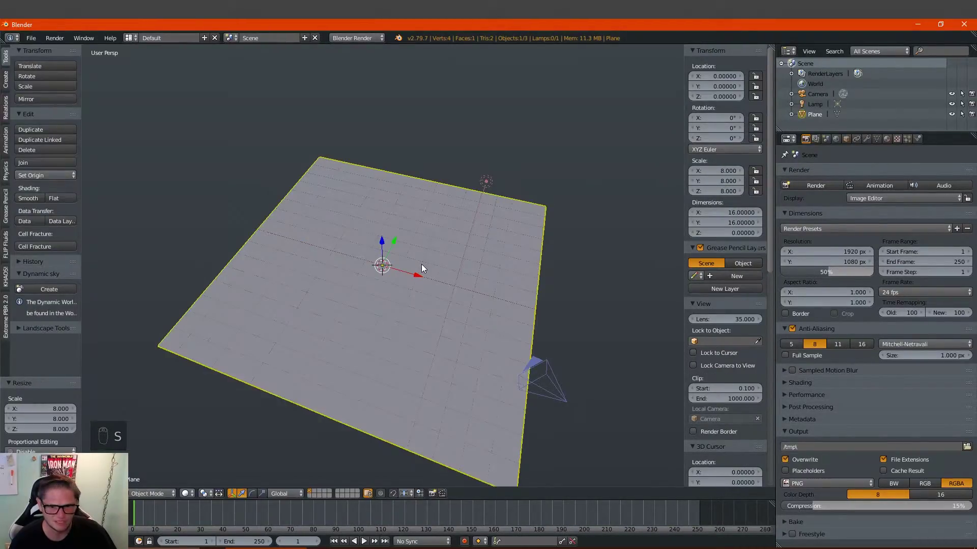
key("s")
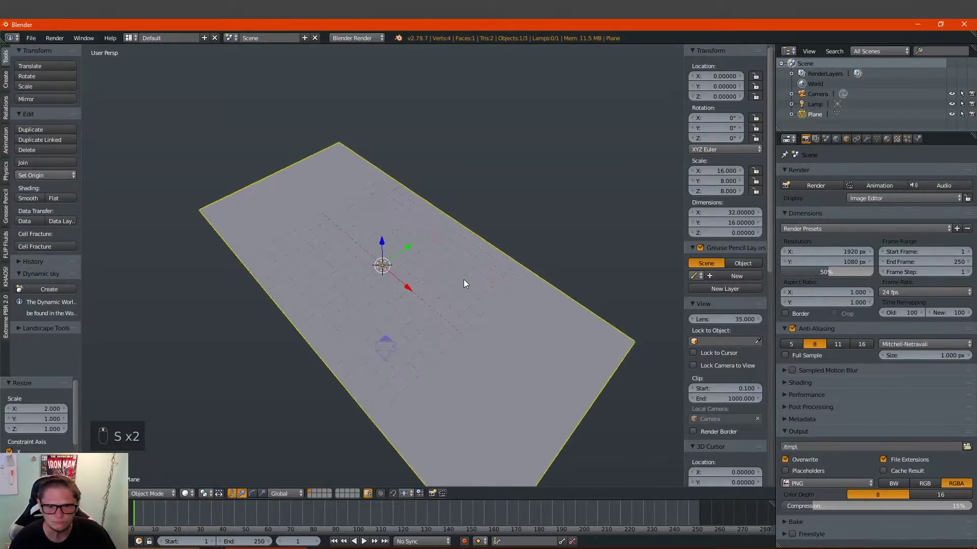
key("shift+a")
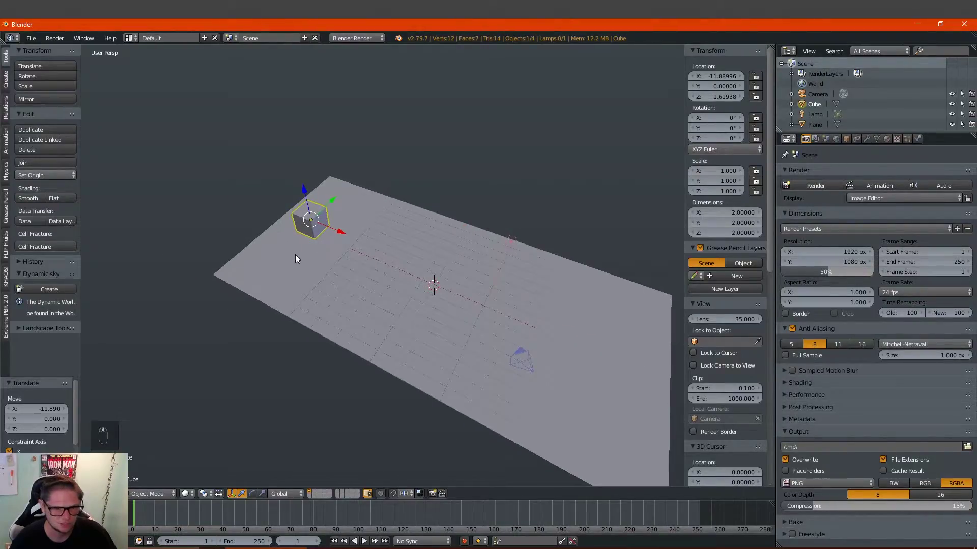
Shrink the cube in Edit Mode and stretch it tenfold along Y into a long inflow bar.
key("Tab")
key("s")
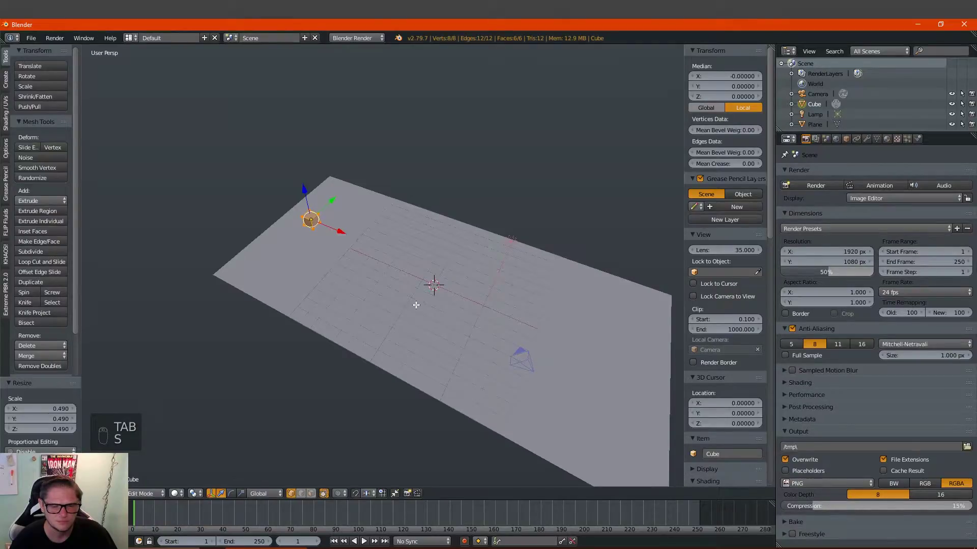
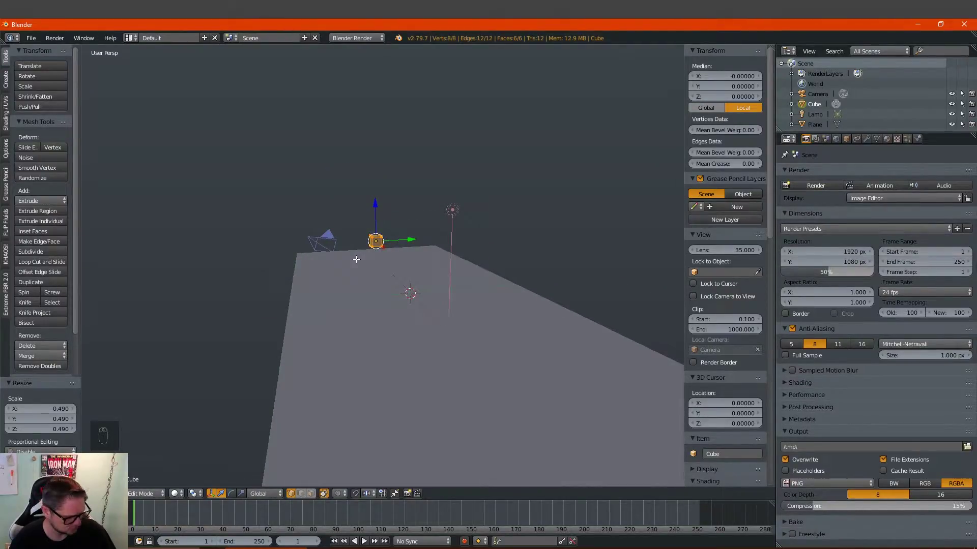
key("s")
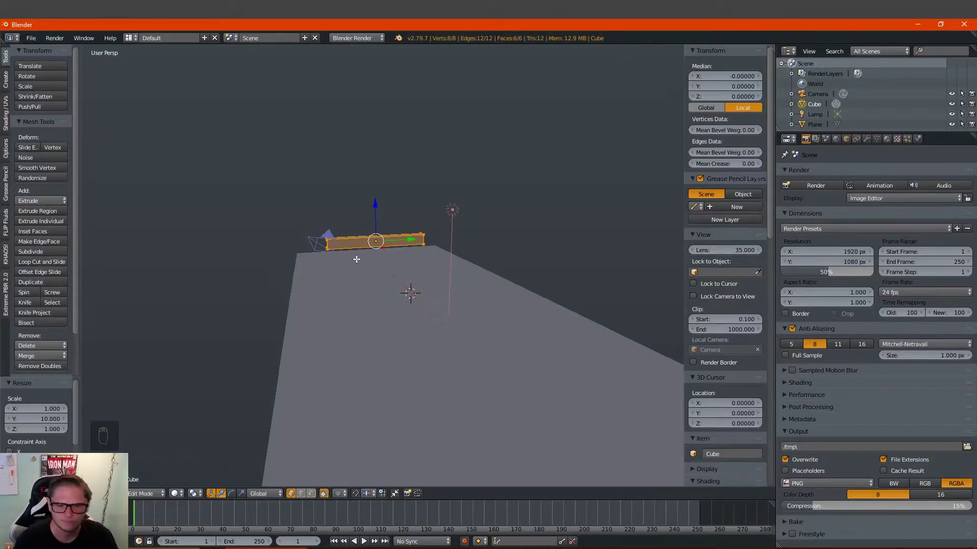
key("KP_1")
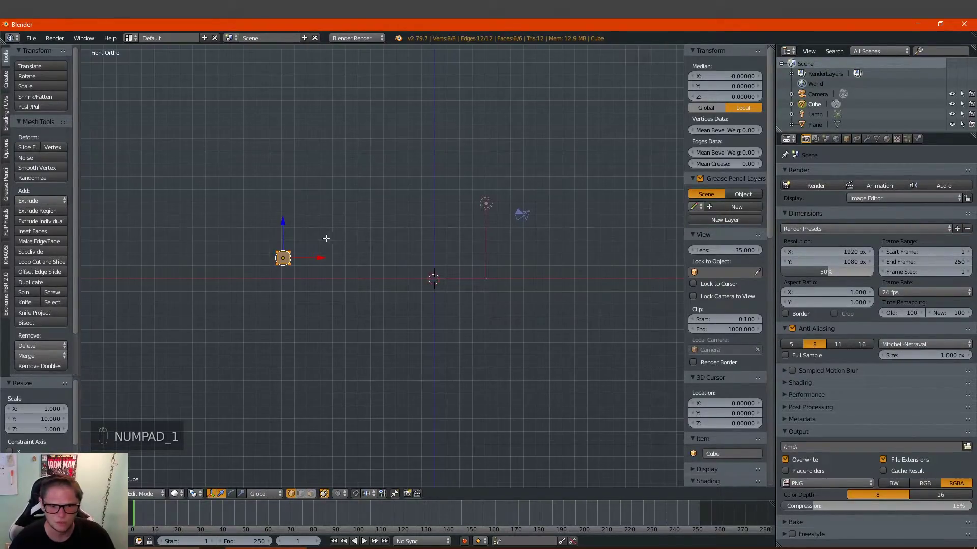
key("KP_1")
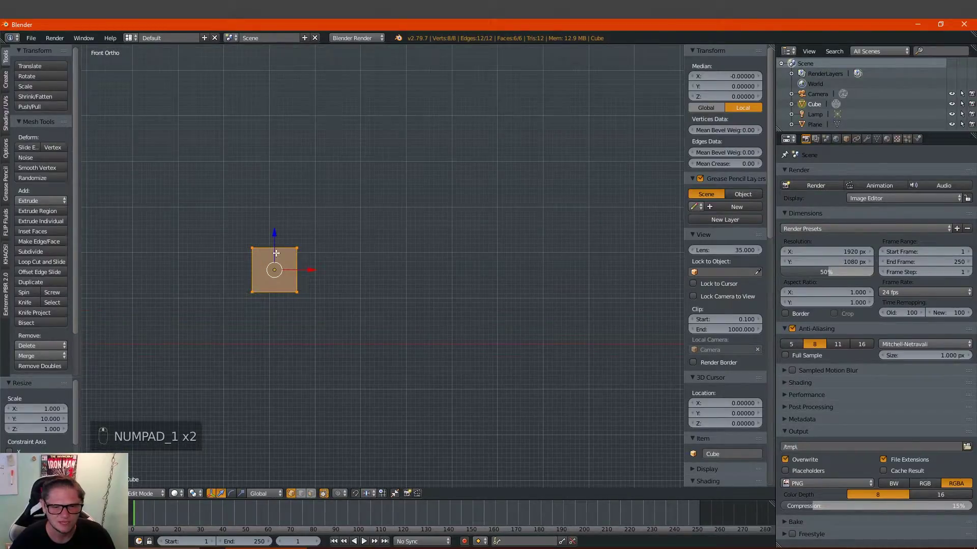
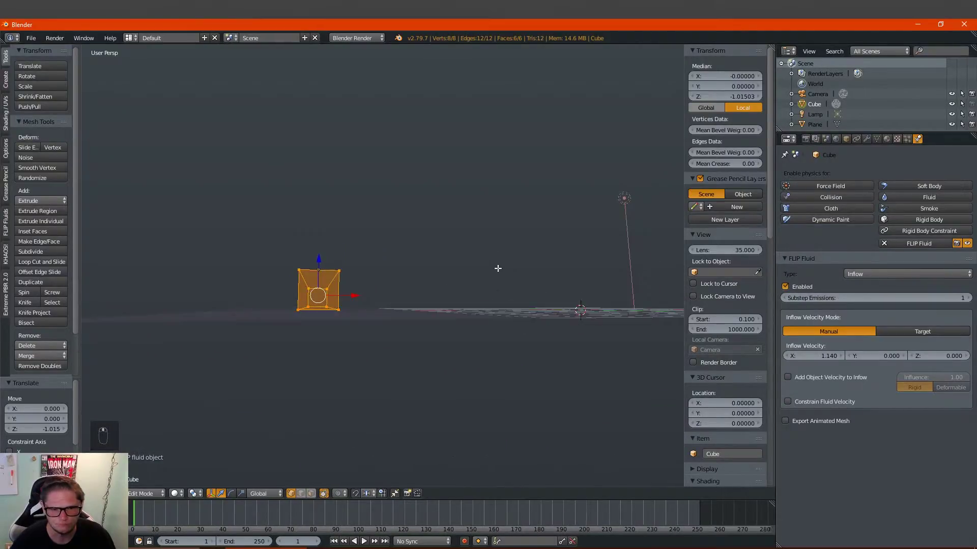
Add a torus ring at the world centre into the bar's mesh.
key("shift+a")
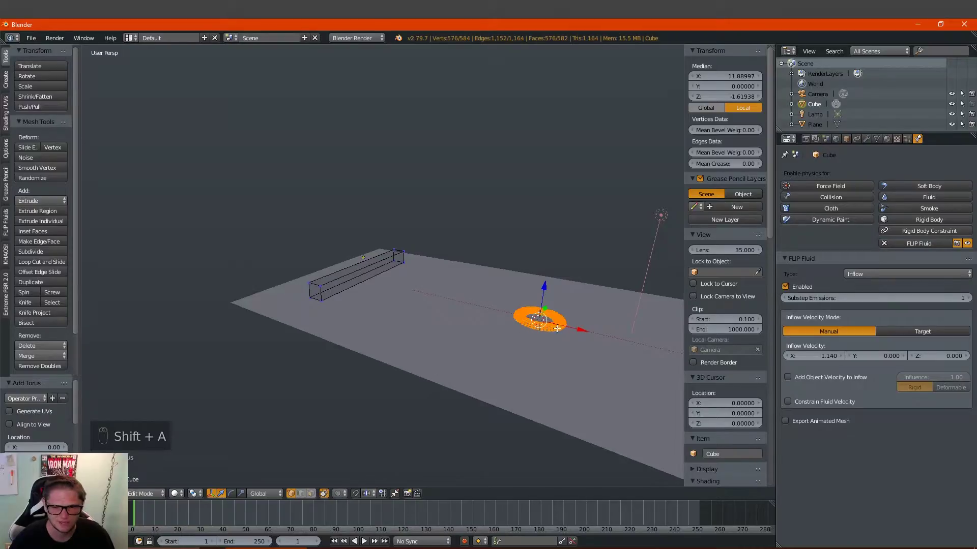
Rotate the half-ring 90° around Y, separate it into its own object and return to Object Mode.
key("r")
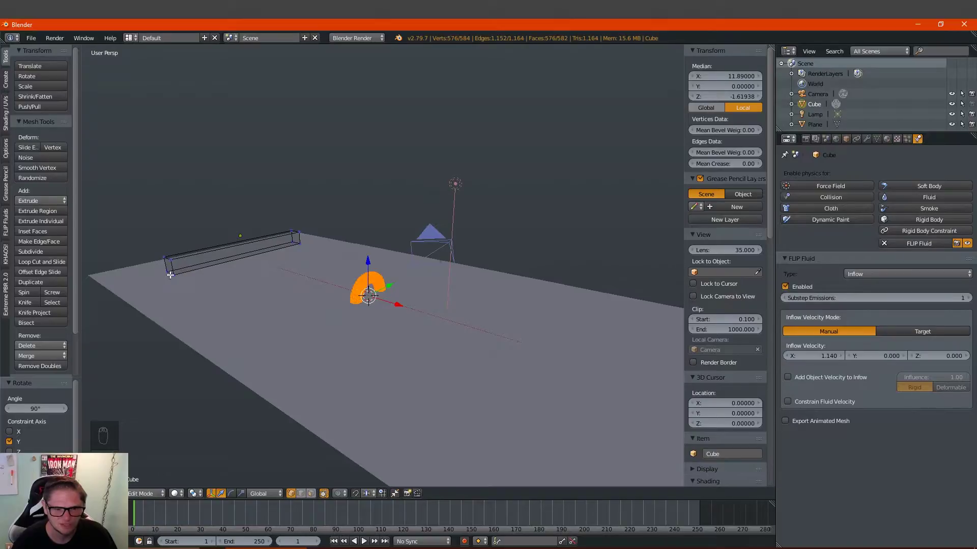
key("p")
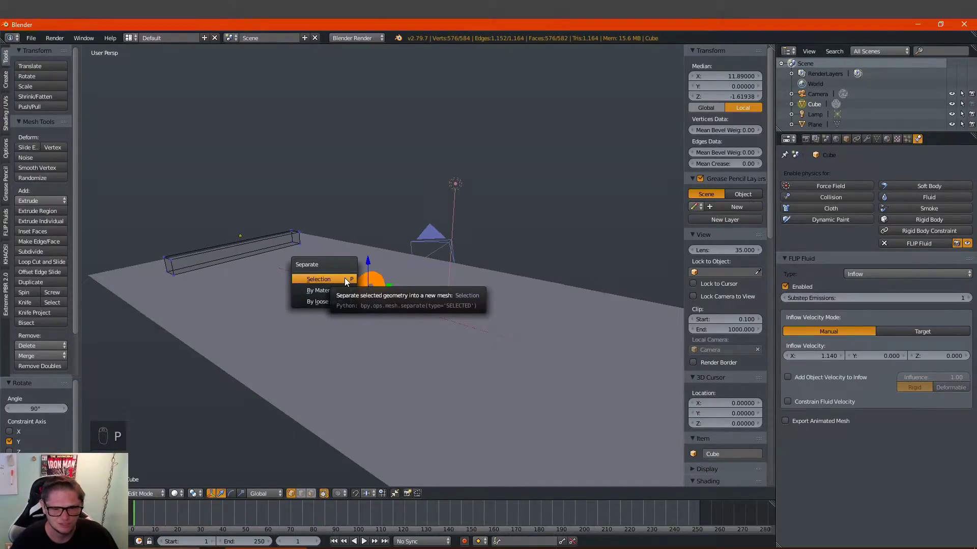
key("Tab")
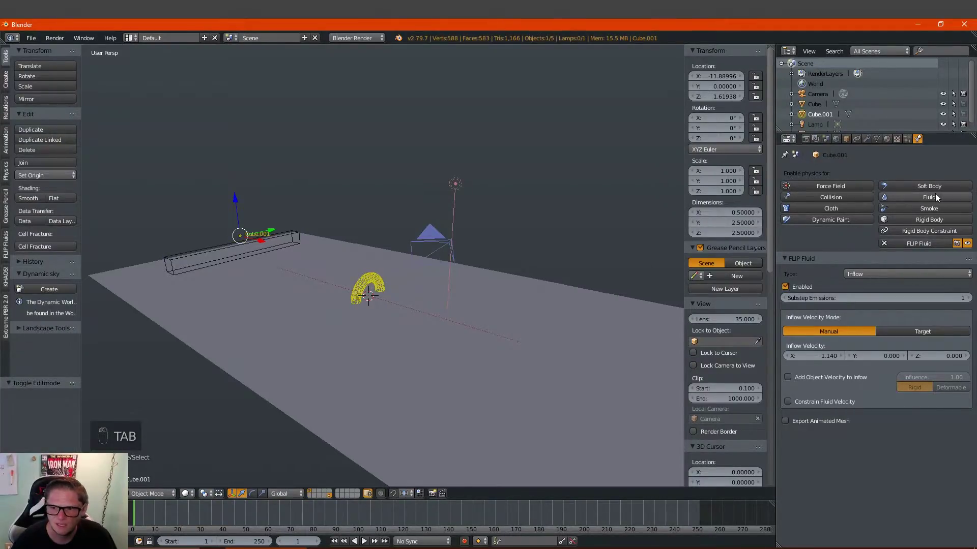
Raise the arch obstacle's whitewater influence to about 1.5.
left_click_drag(913, 277, 825, 318)
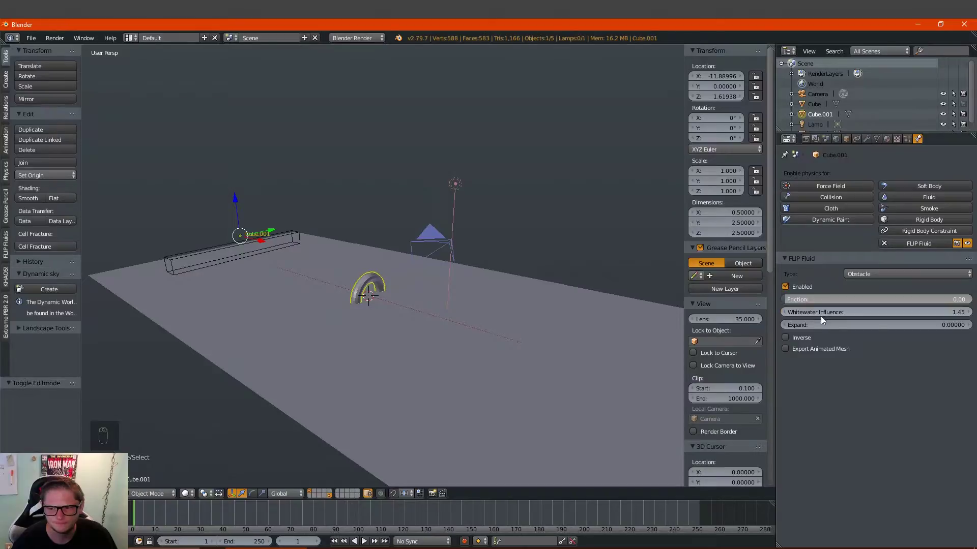
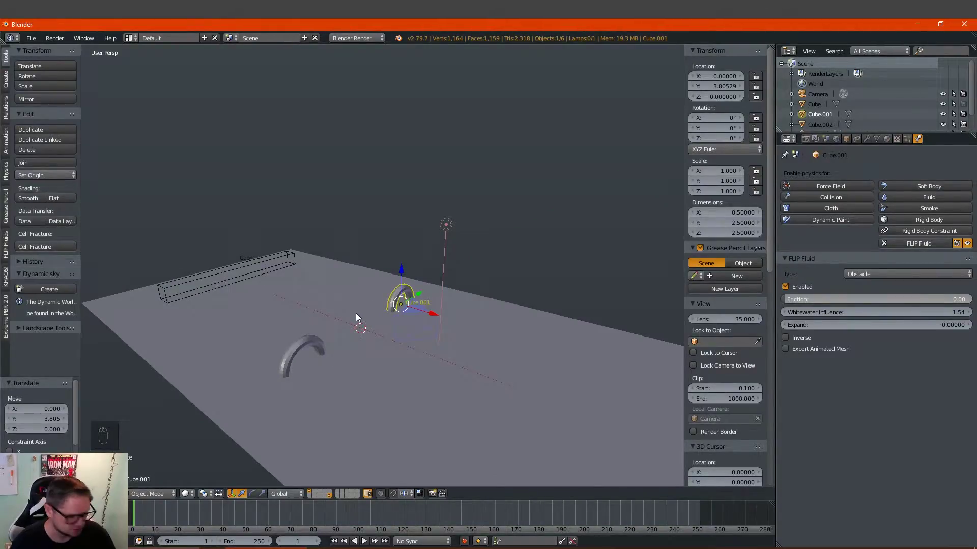
Duplicate the arch into a new row and shift the copies along the plane.
key("shift+d")
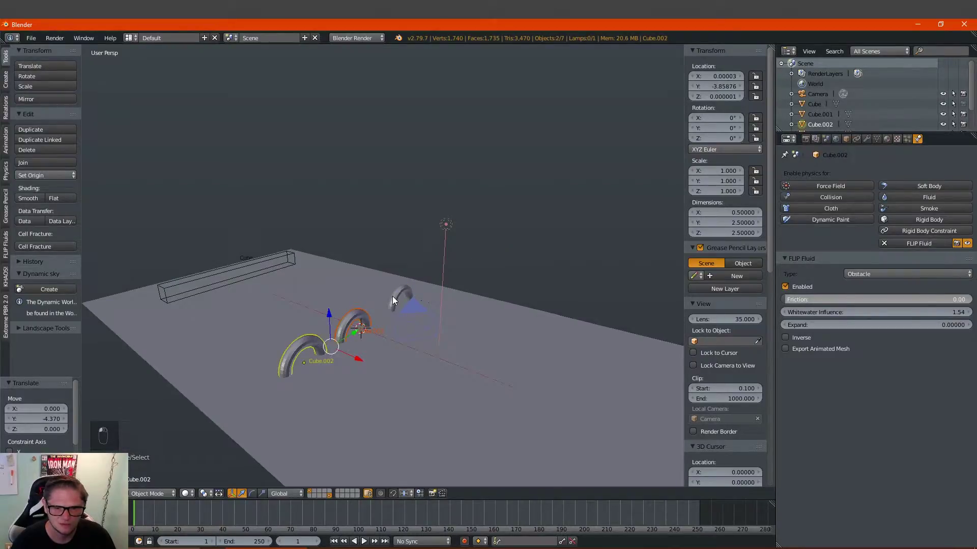
key("shift+d")
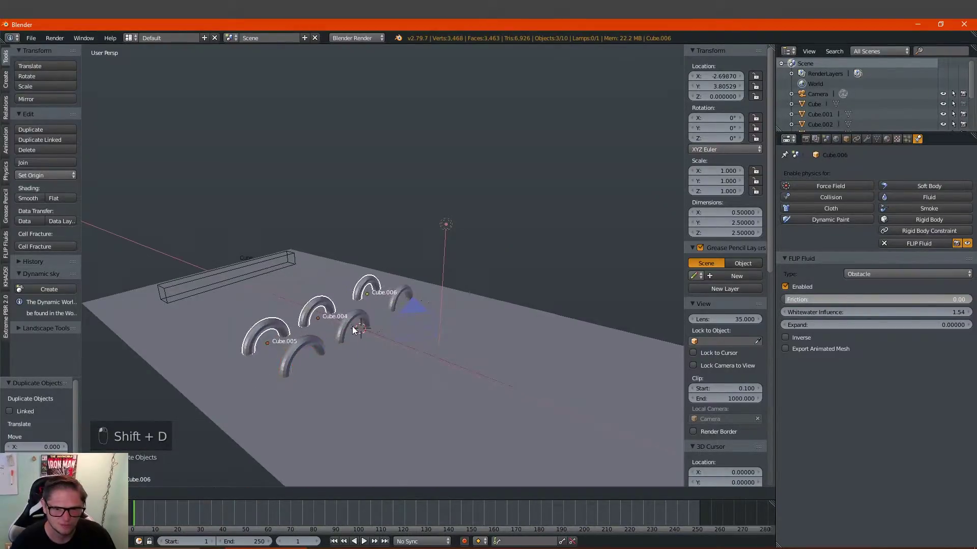
key("s")
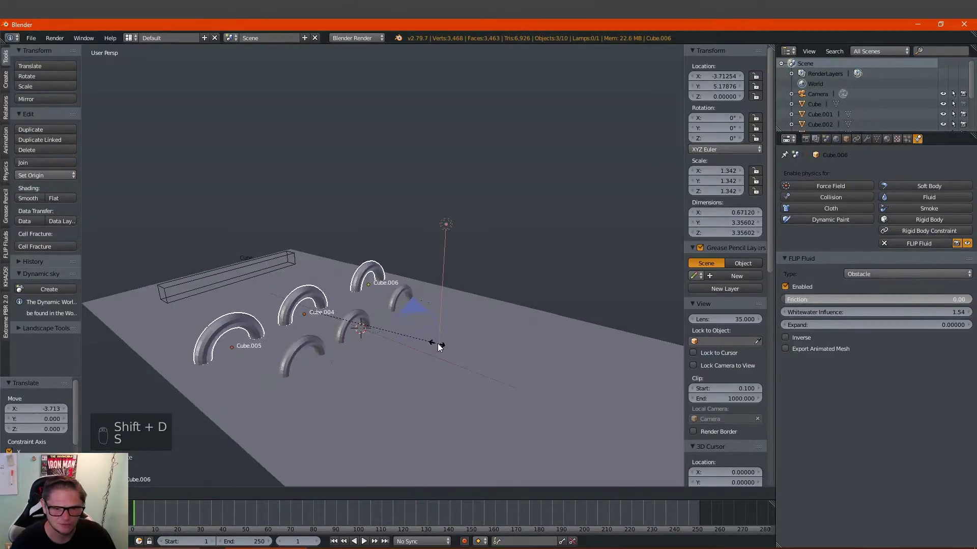
left_click(385, 327)
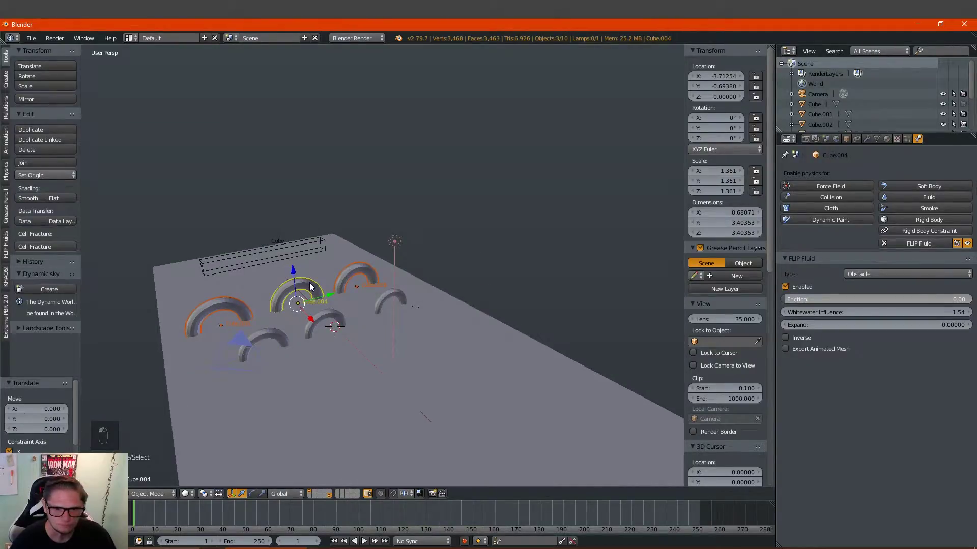
Duplicate further arches, some shrunk to half size, spreading about a dozen obstacles across the plane.
key("shift+d")
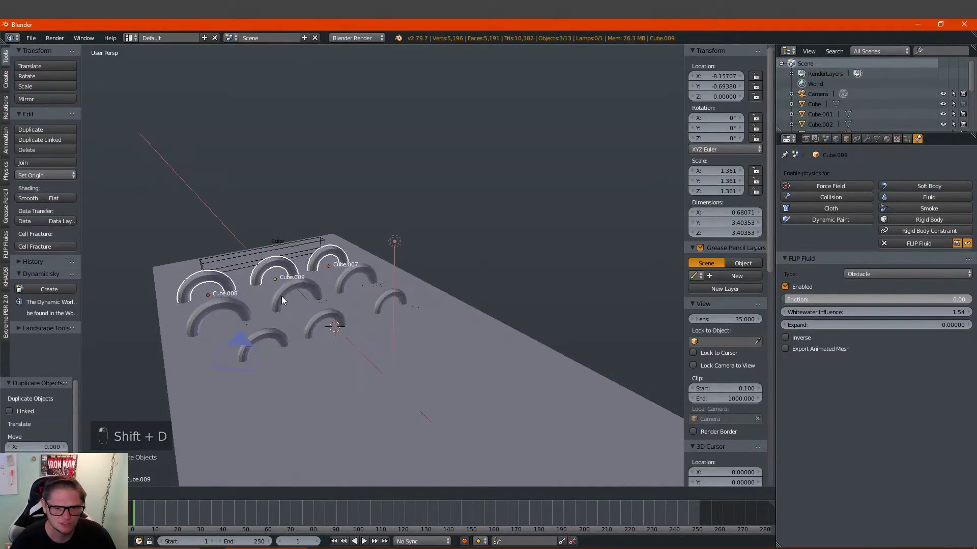
key("s")
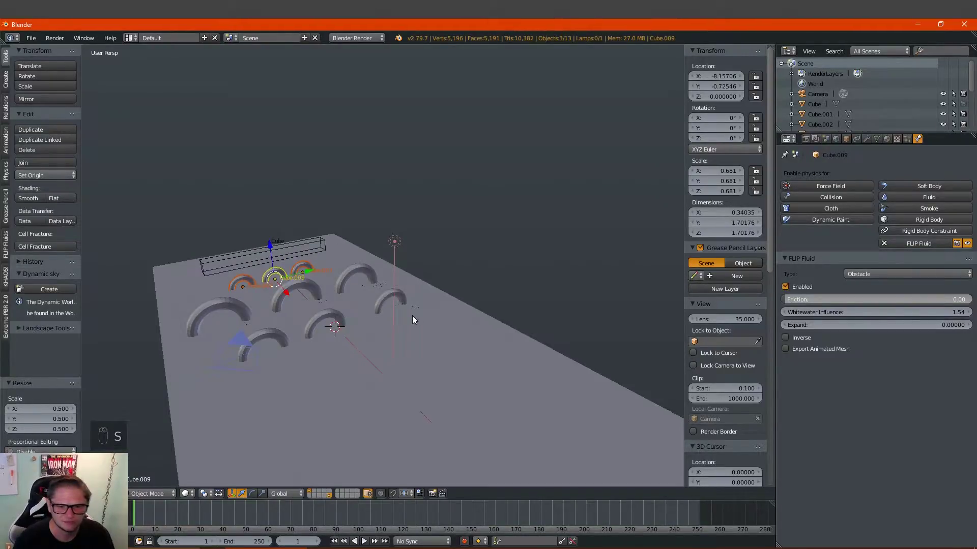
key("s")
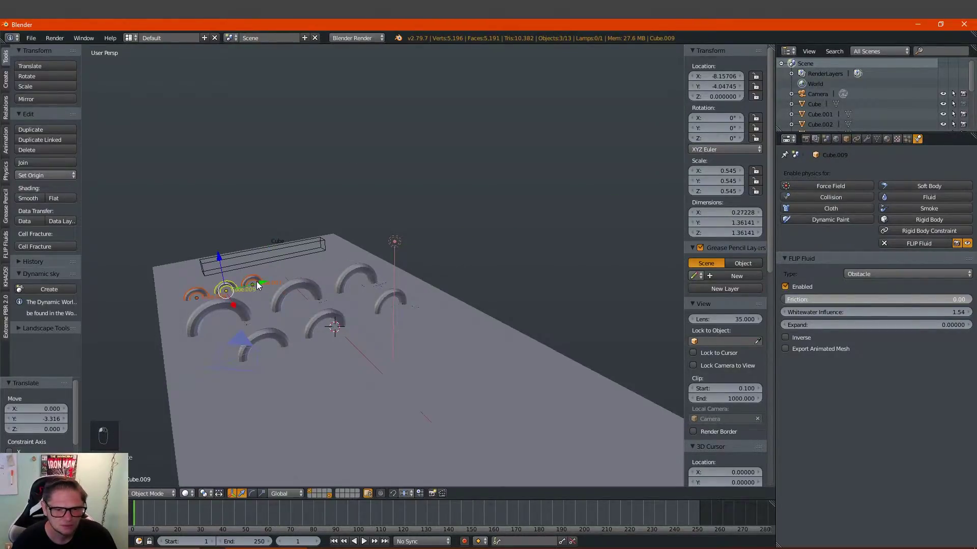
key("shift+d")
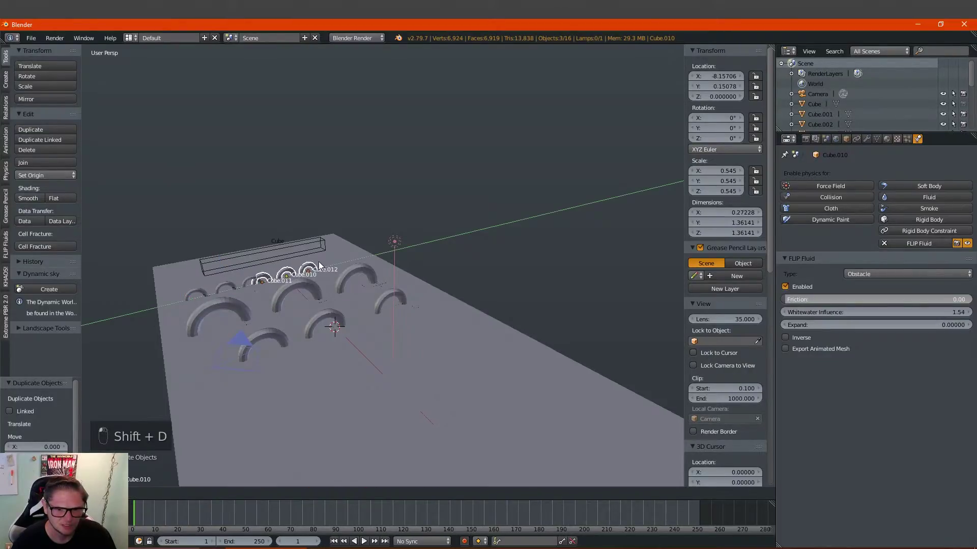
key("shift+d")
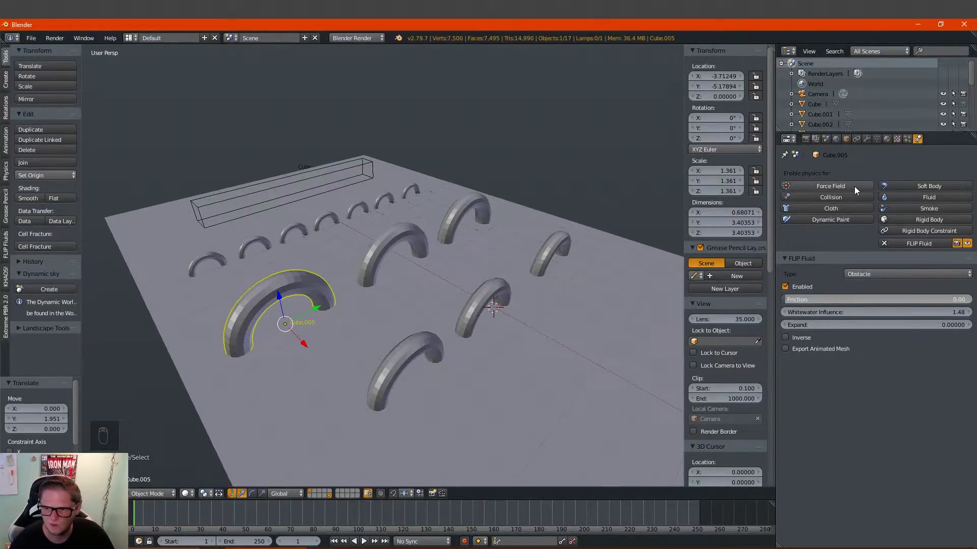
Make the ground plane a FLIP Fluid obstacle with friction 0.6 and whitewater influence 1.3.
left_click_drag(540, 224, 917, 250)
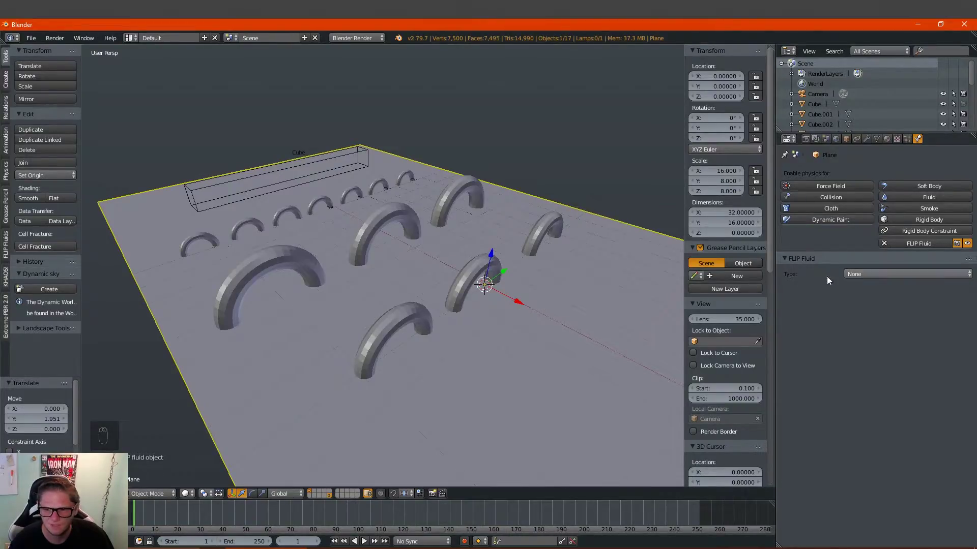
left_click_drag(872, 273, 436, 315)
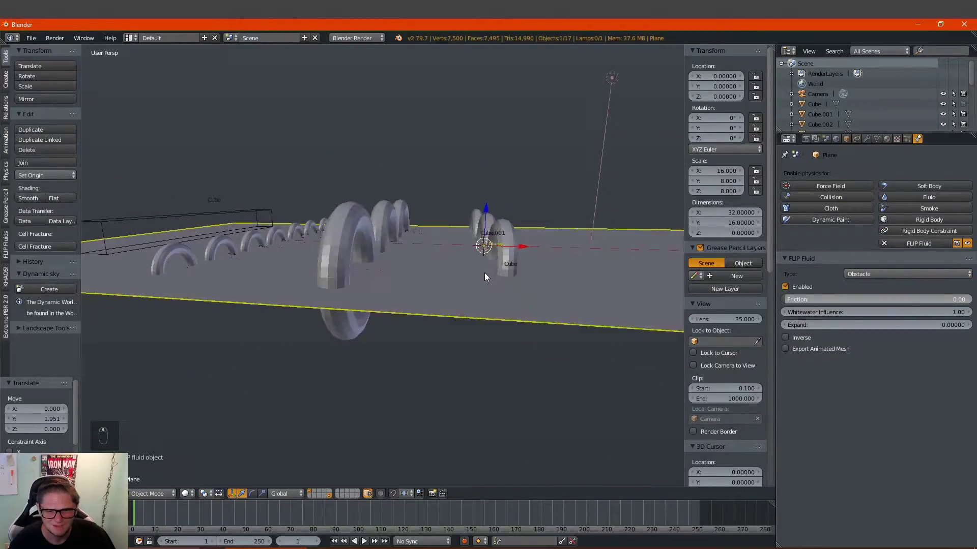
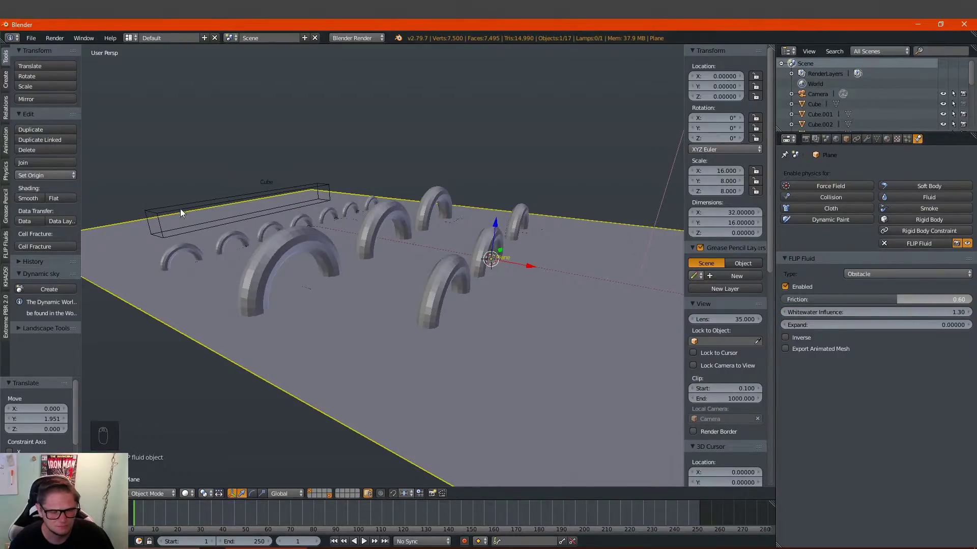
Add a cube and scale it into a large box enclosing the plane as the FLIP domain.
key("shift+a")
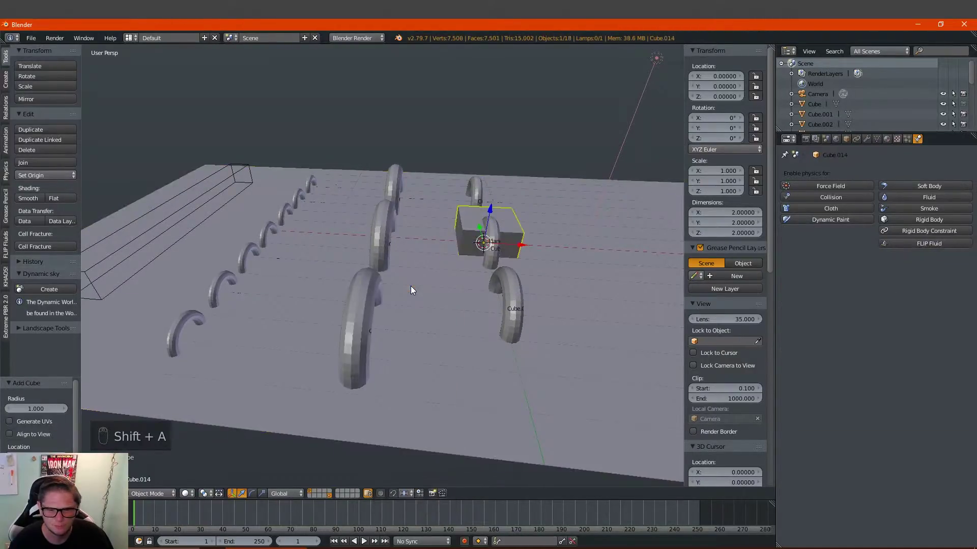
left_click_drag(483, 267, 455, 277)
key("s")
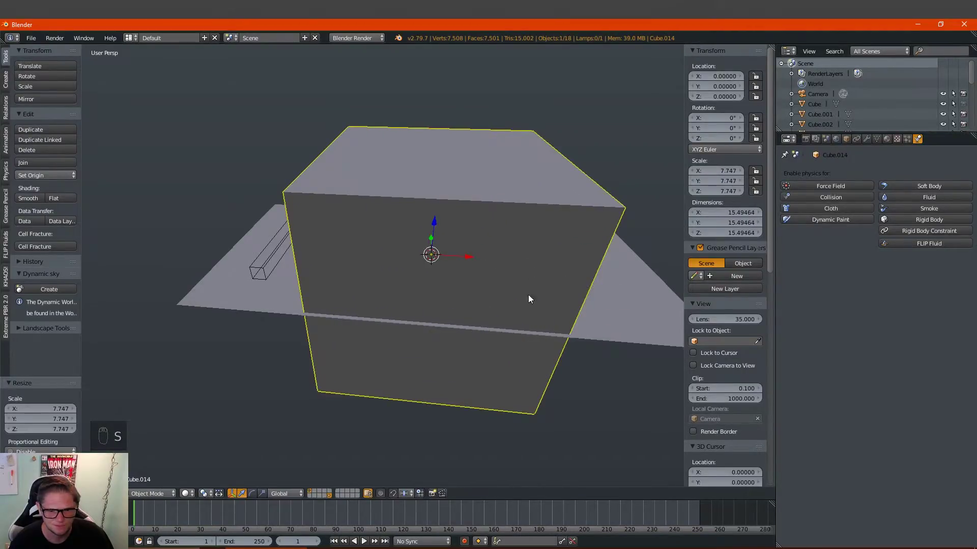
key("s")
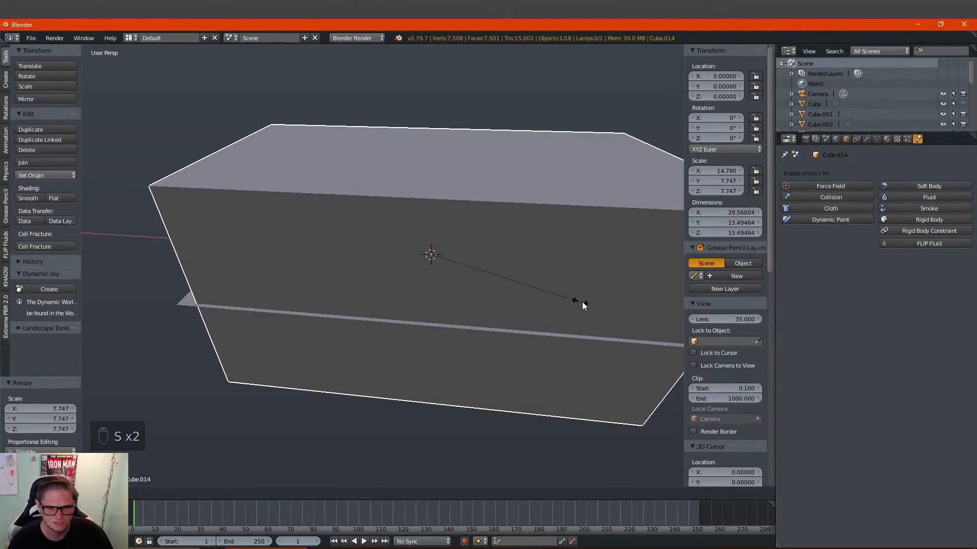
key("KP_1")
key("z")
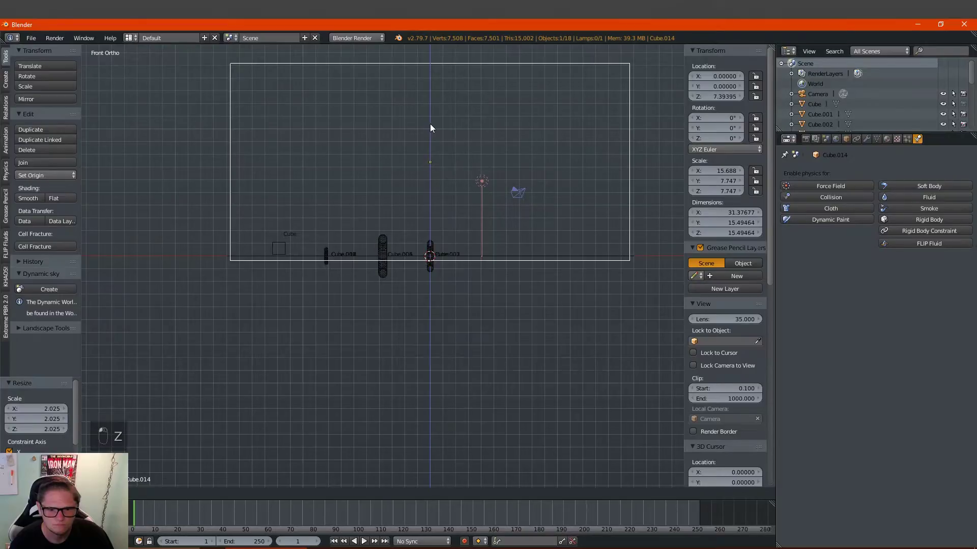
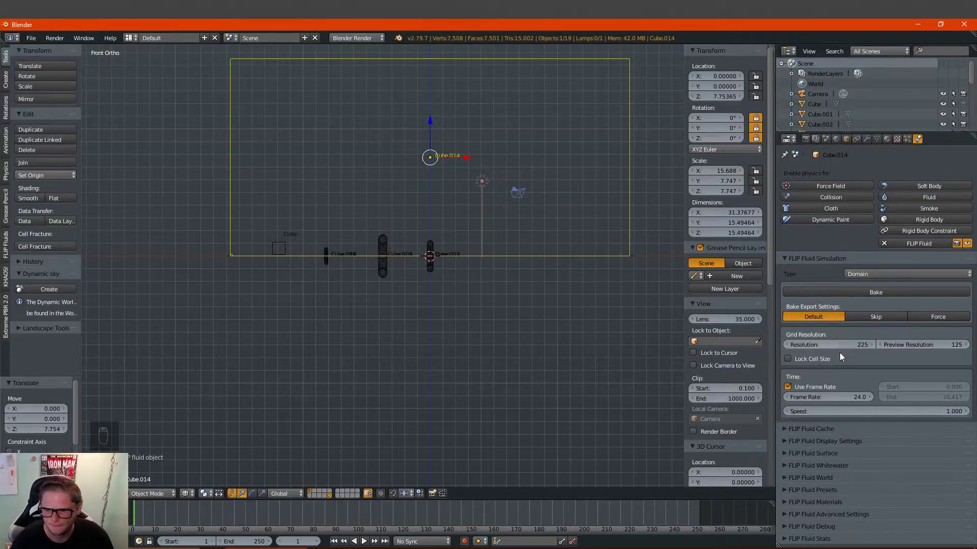
Set the domain resolution to 225 with whitewater, switch to Cycles and start the bake.
left_click_drag(783, 467, 869, 462)
left_click_drag(869, 463, 885, 387)
left_click_drag(860, 334, 867, 298)
left_click(868, 298)
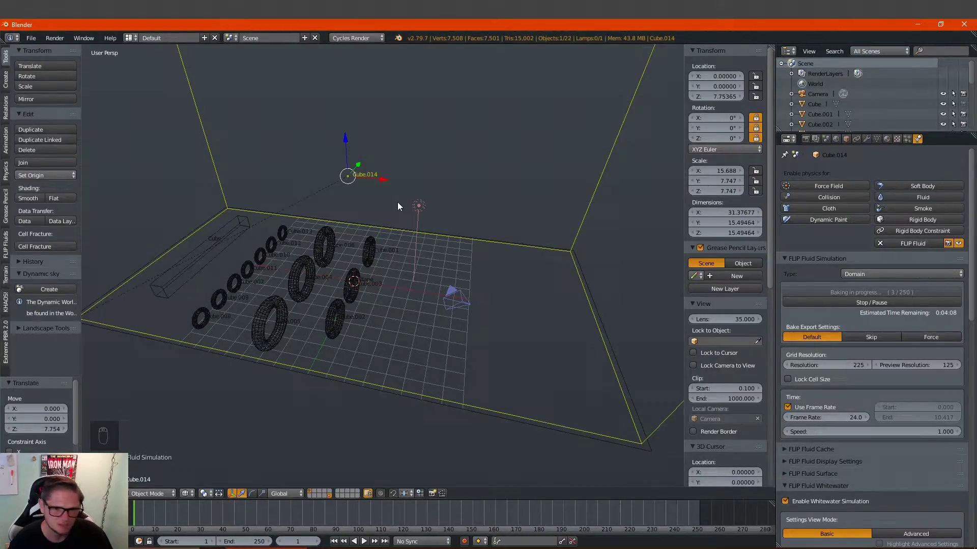
Light the scene with a Hosek/Wilkie Sky Texture hidden from the camera and view the live render from the front.
key("shift+z")
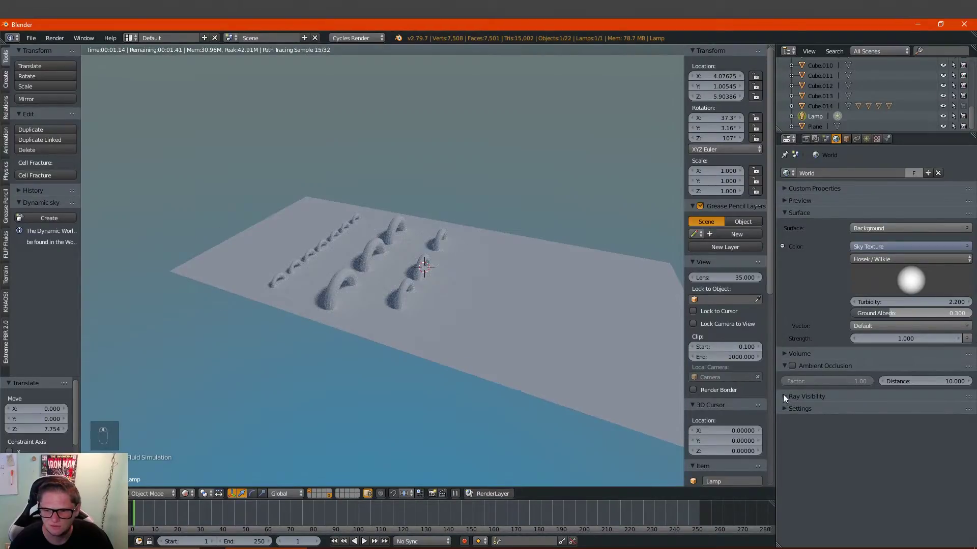
left_click_drag(786, 413, 236, 381)
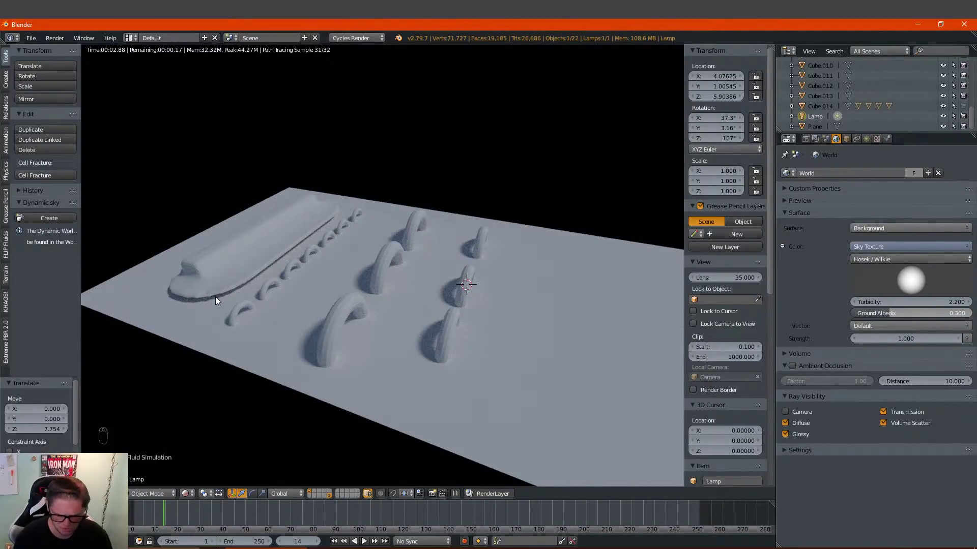
key("KP_1")
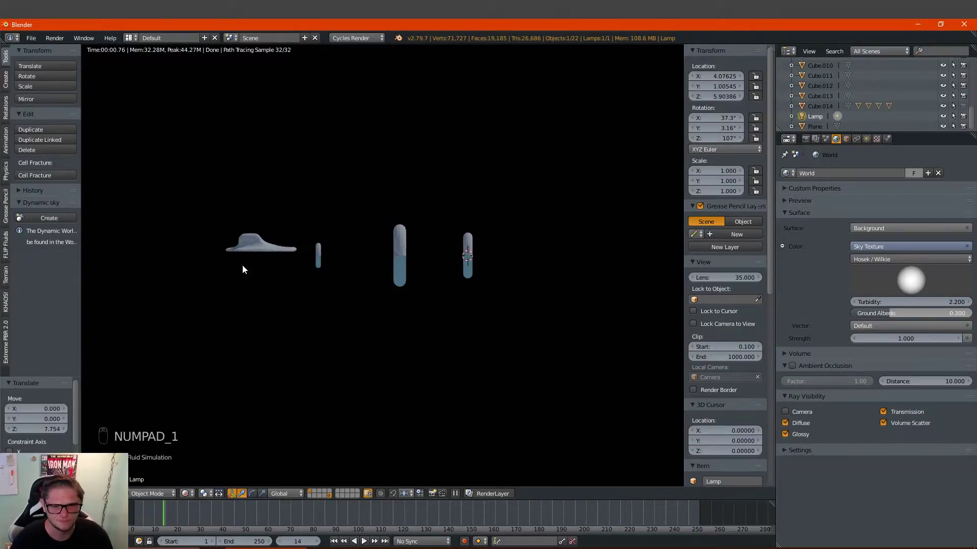
Move the ground plane up along Z to about 0.228.
key("z")
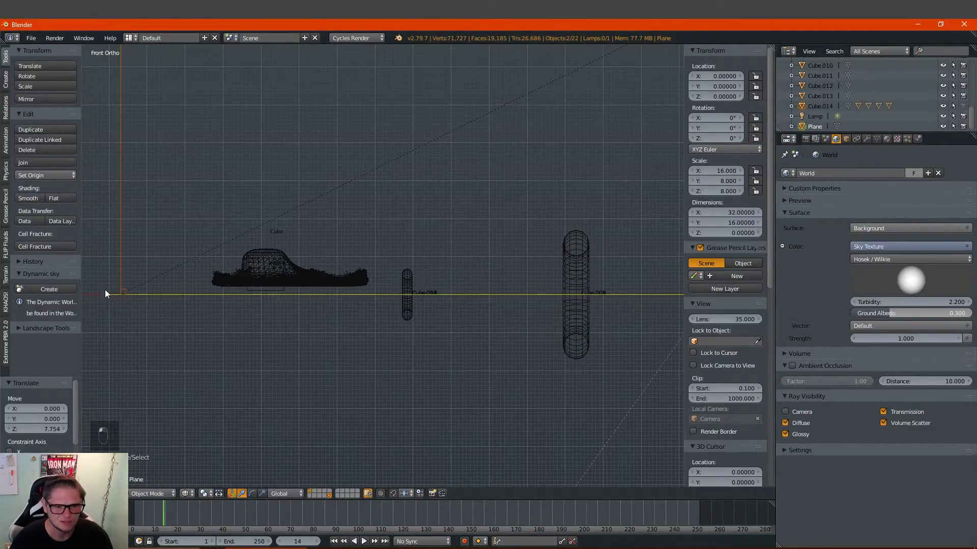
key("g")
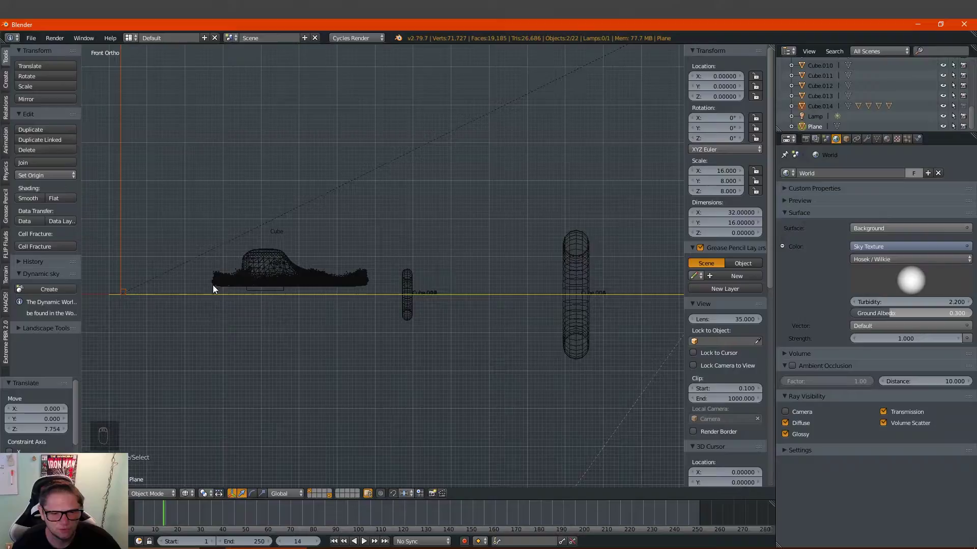
left_click_drag(112, 297, 161, 284)
key("g")
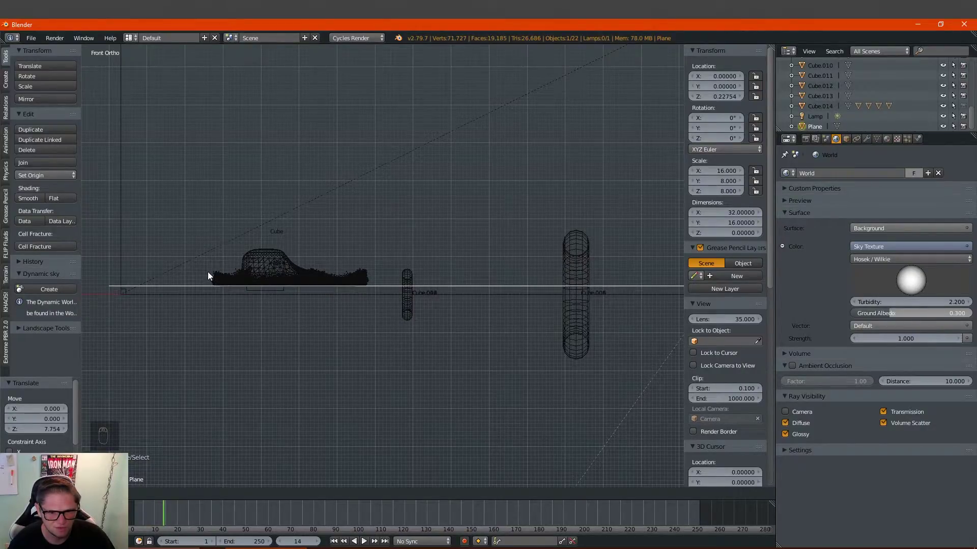
left_click_drag(240, 288, 348, 278)
Orbit to a perspective angle showing the raised plane under the fluid.
left_click_drag(411, 273, 389, 286)
left_click_drag(373, 288, 345, 287)
left_click_drag(332, 295, 308, 312)
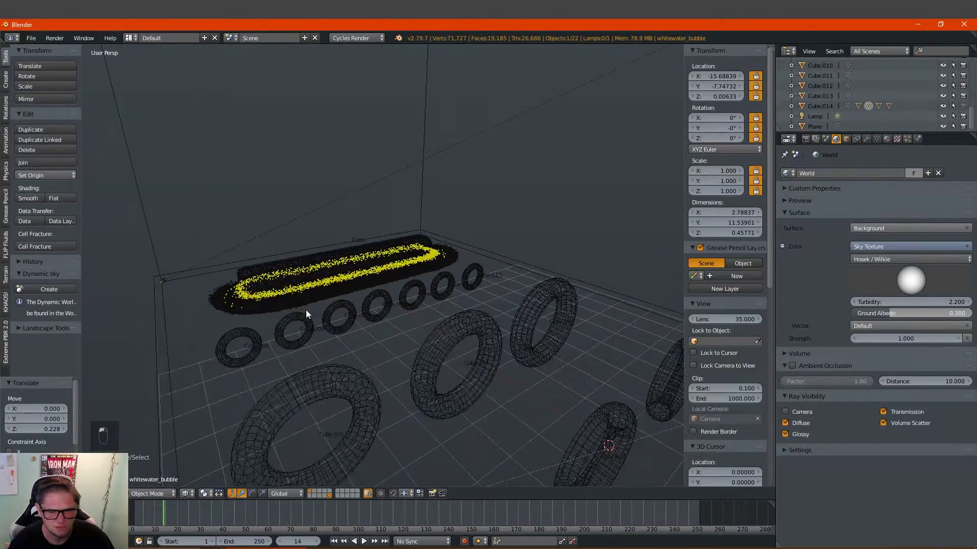
Give fluid_surface a new Glass BSDF material with IOR 1.334 in rendered preview.
key("shift+z")
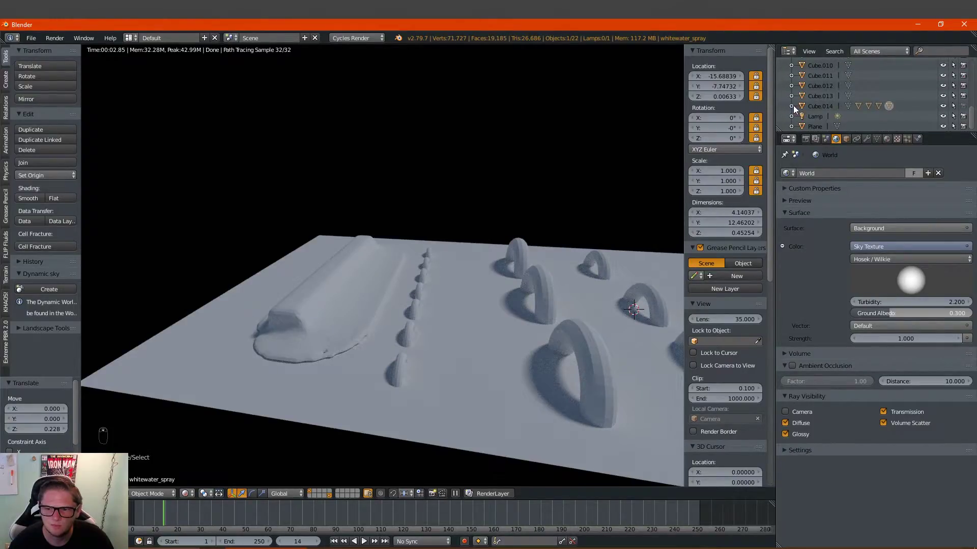
left_click_drag(792, 111, 852, 116)
left_click_drag(841, 109, 864, 342)
middle_click(481, 314)
left_click_drag(466, 317, 365, 295)
left_click_drag(807, 141, 846, 438)
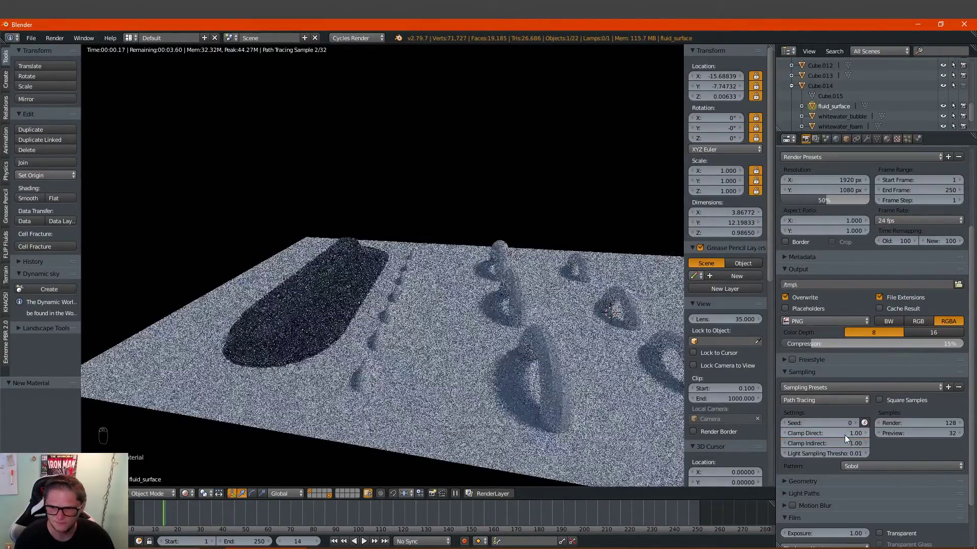
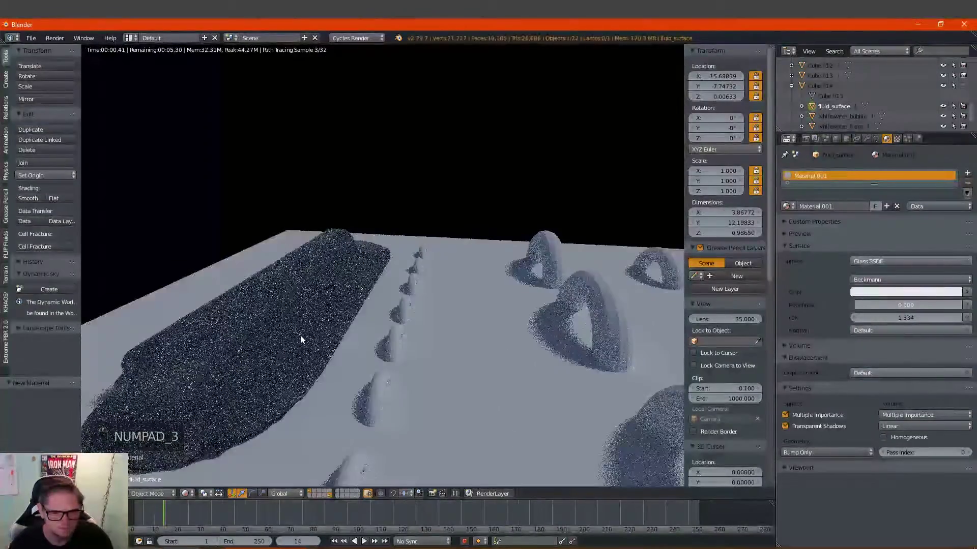
Make the fluid material a white Principled BSDF with transmission 1.0 and IOR 1.334.
left_click_drag(844, 280, 894, 243)
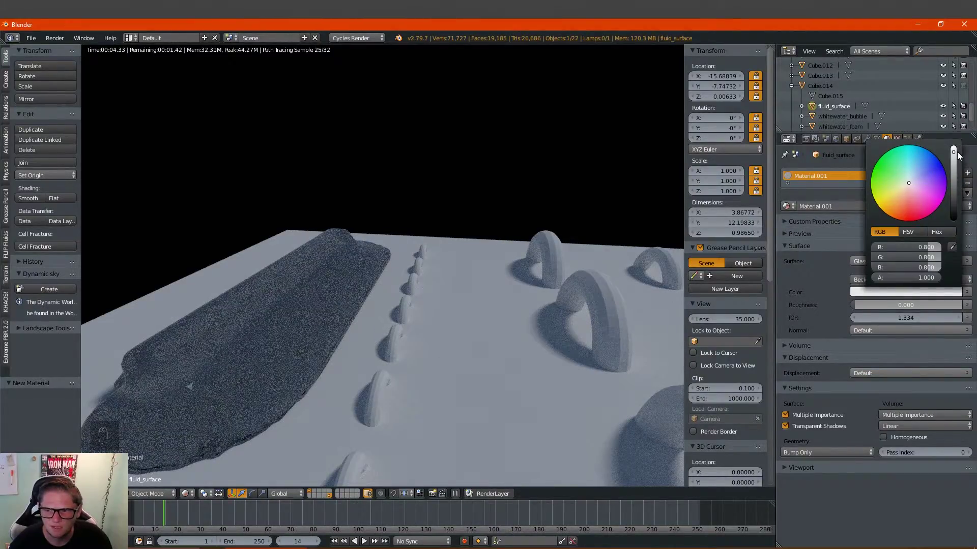
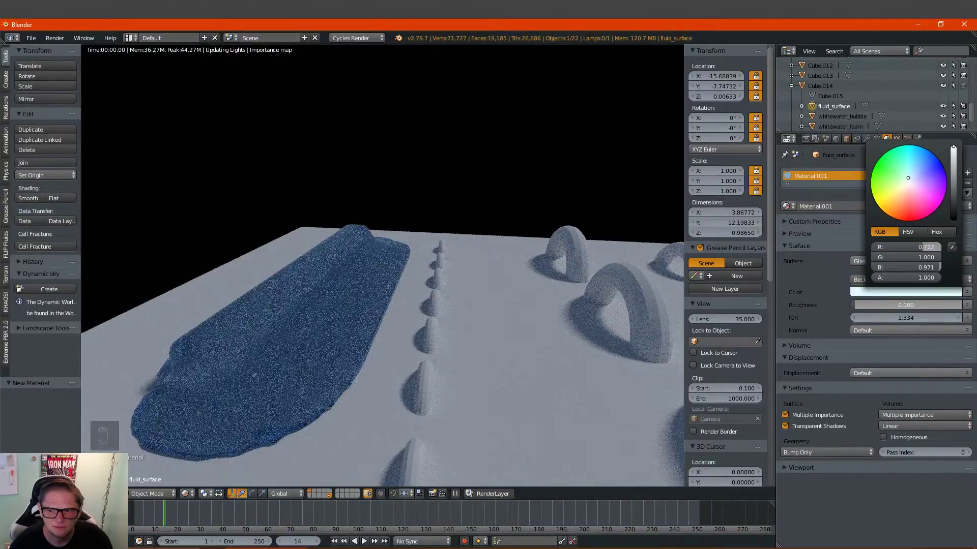
left_click_drag(441, 471, 530, 393)
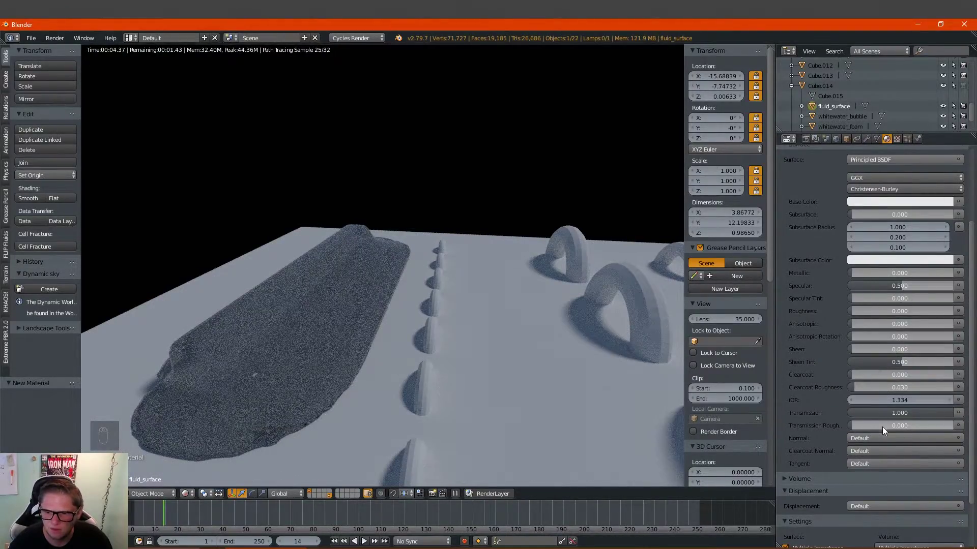
left_click_drag(819, 380, 894, 369)
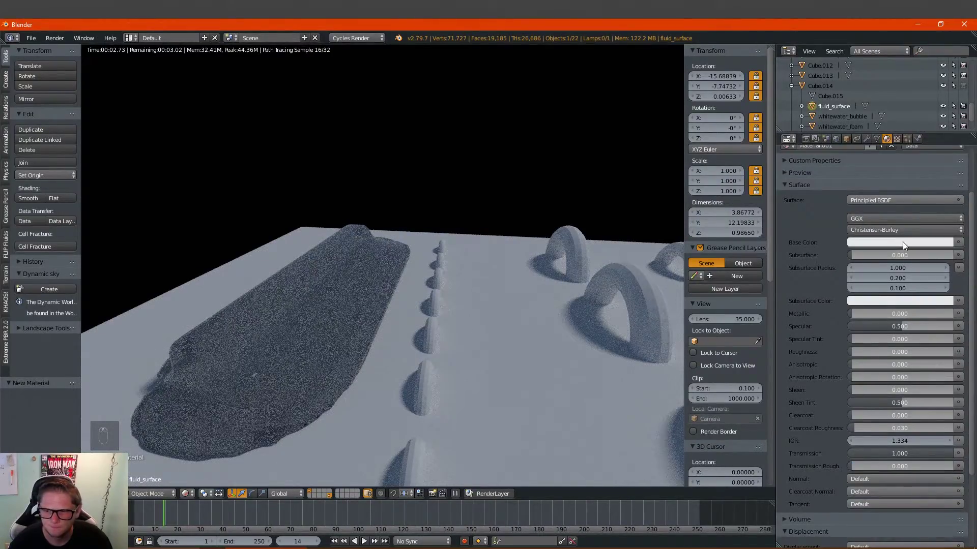
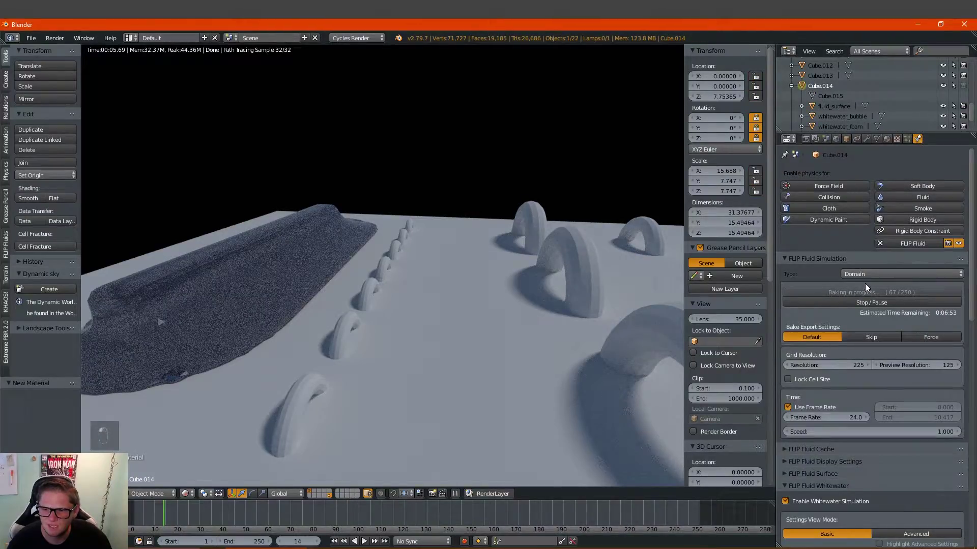
Switch FLIP Fluid particle display to separate Spray, Bubble and Foam settings.
left_click_drag(867, 284, 887, 259)
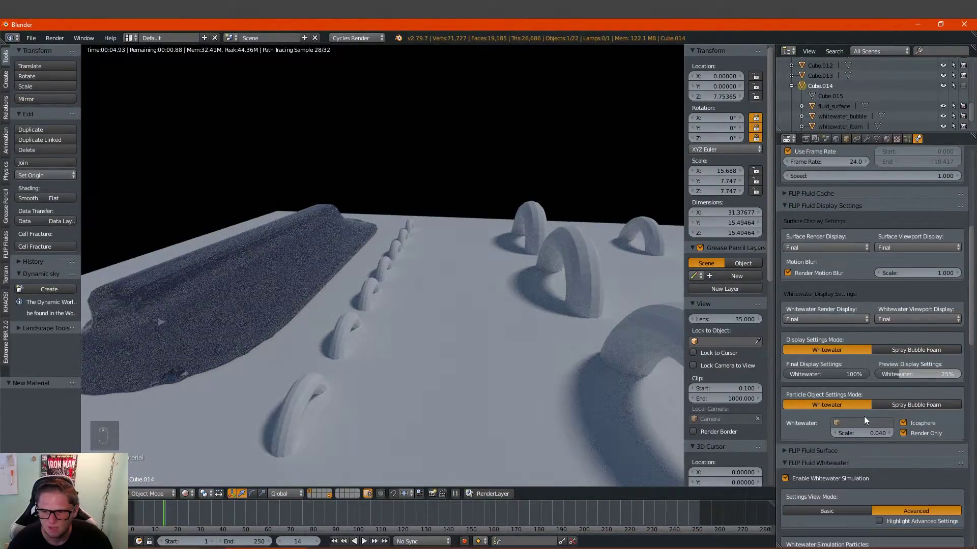
left_click_drag(901, 439, 906, 437)
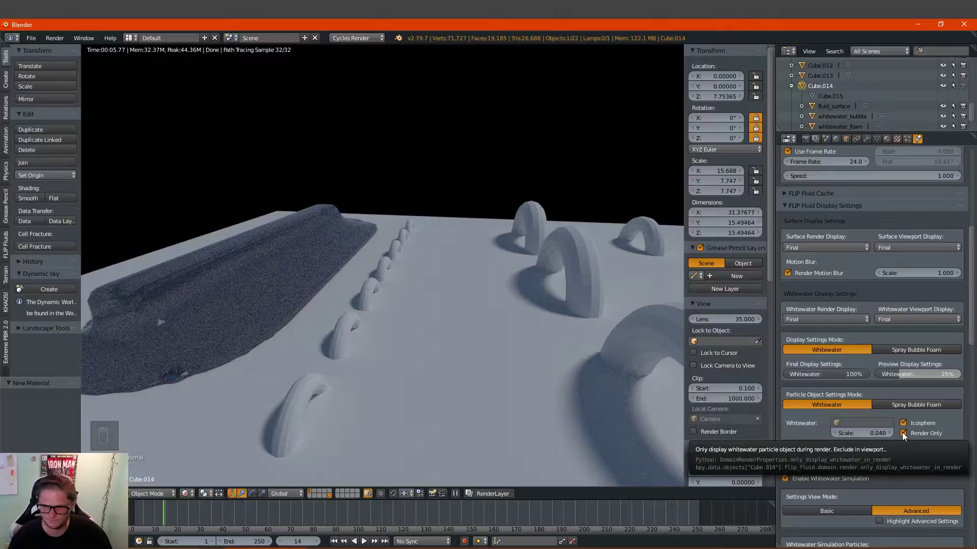
left_click(903, 405)
left_click_drag(331, 337, 410, 293)
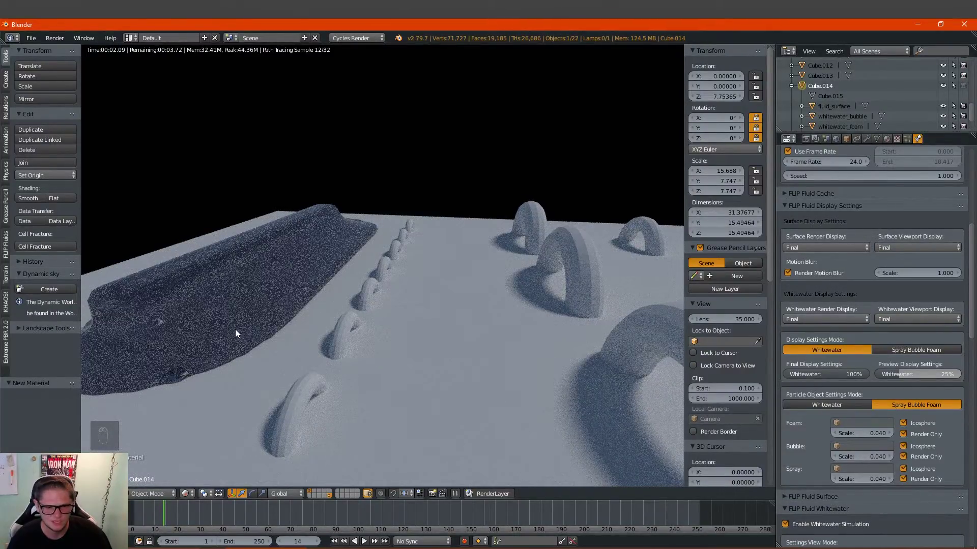
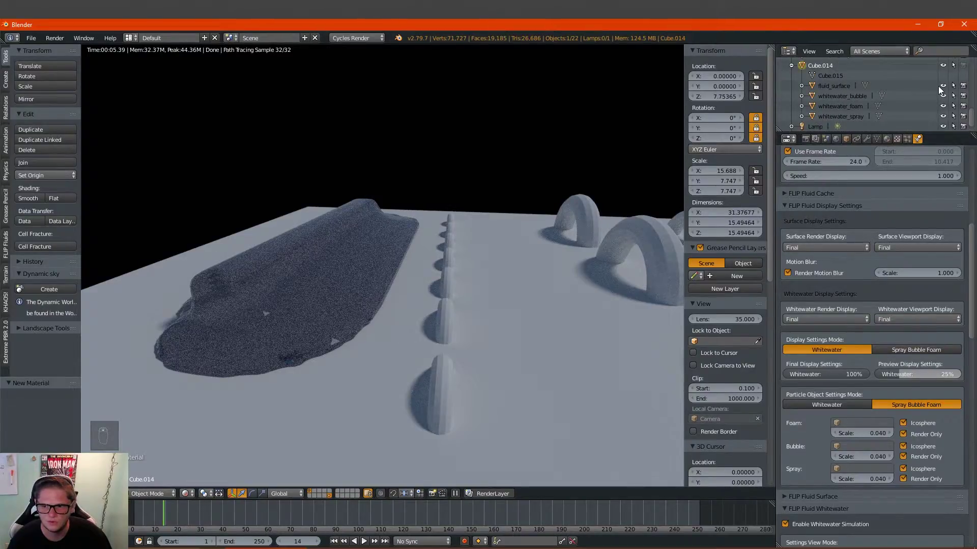
Hide fluid_surface in the outliner and stop foam particles being render-only.
left_click(946, 88)
left_click(948, 96)
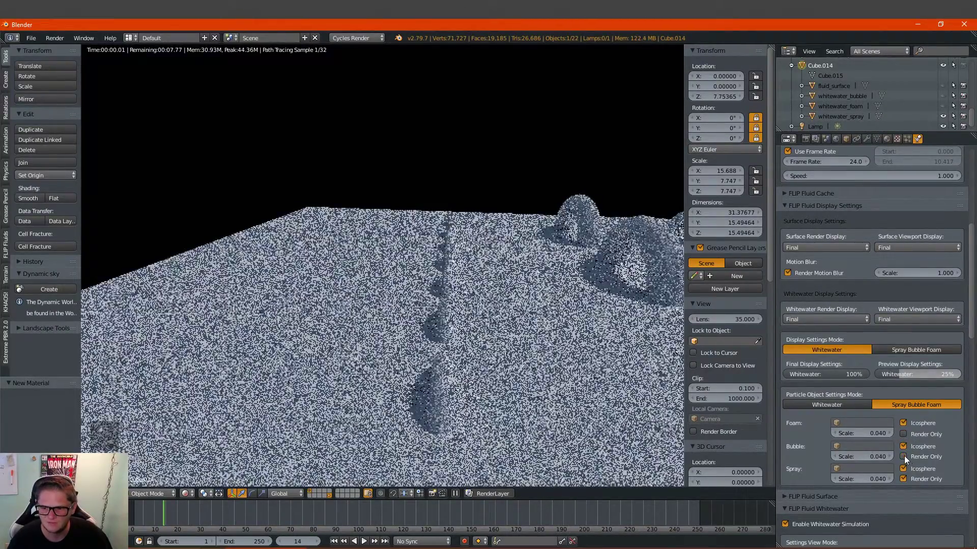
Turn off render-only for bubble and spray, lower particle scales, spray to 0.005.
left_click_drag(865, 440, 844, 412)
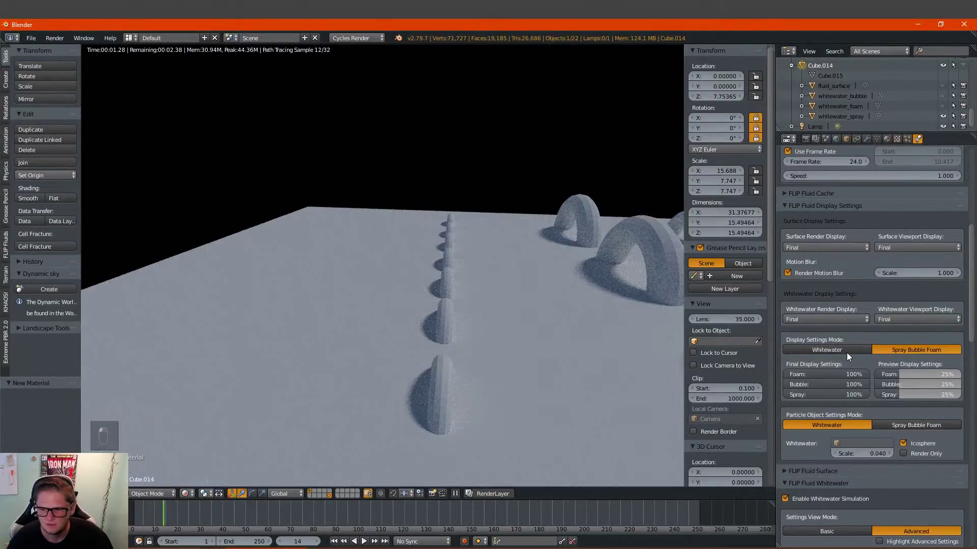
left_click(918, 365)
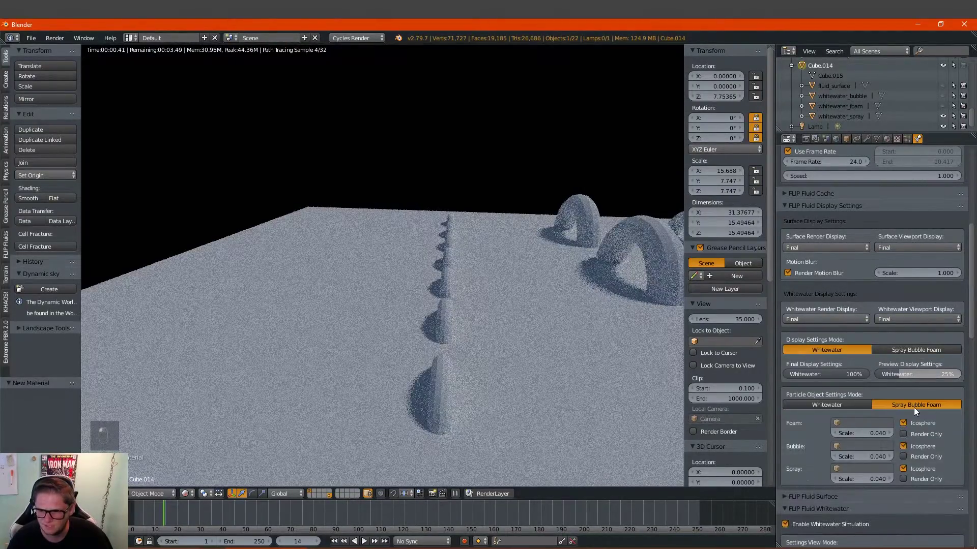
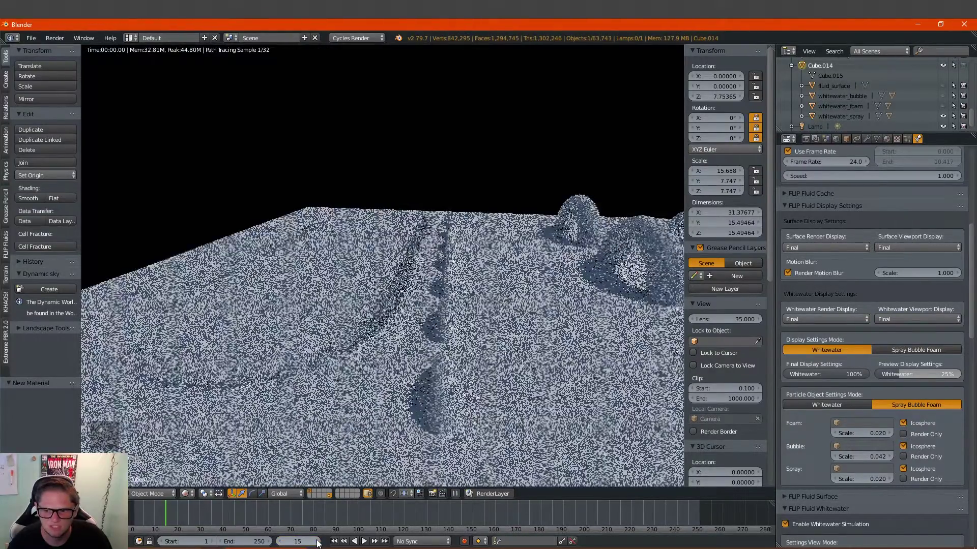
left_click_drag(318, 543, 370, 333)
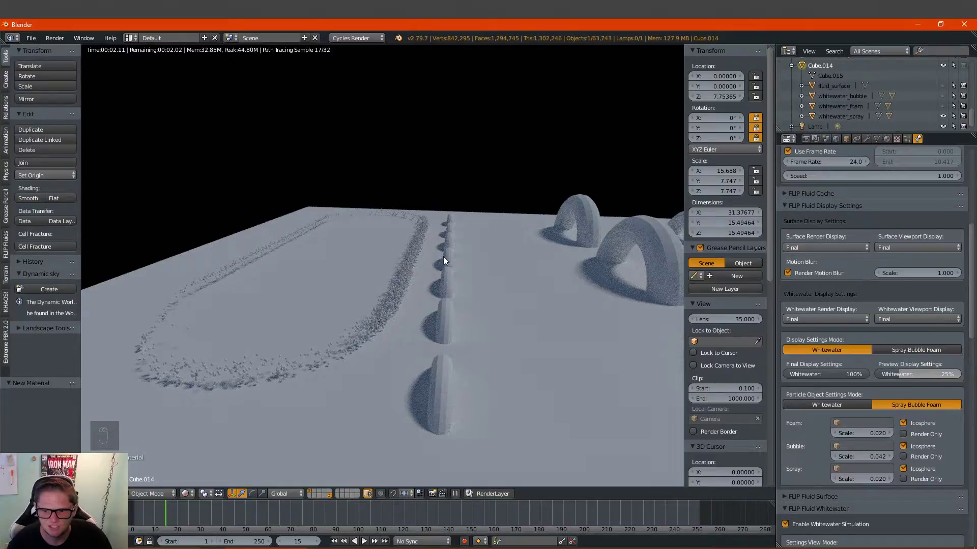
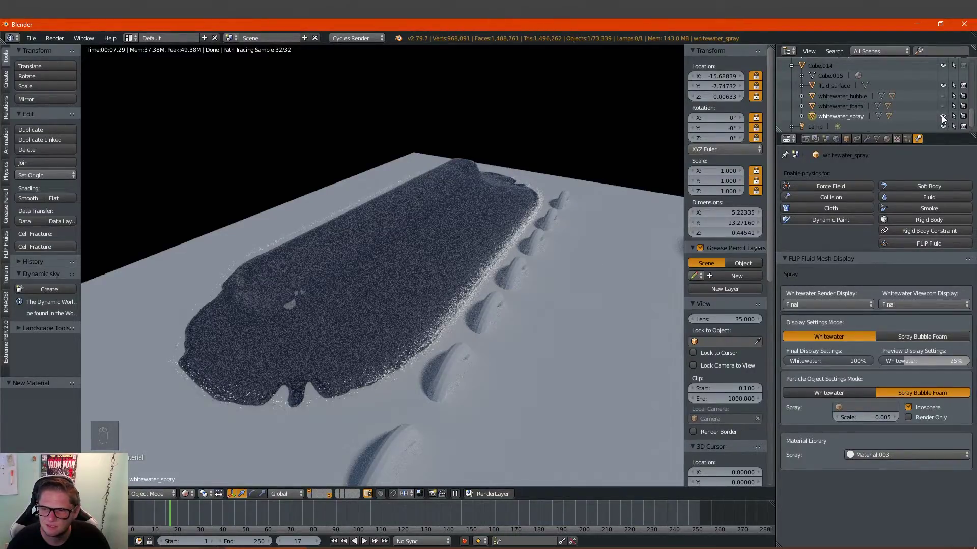
Hide whitewater_spray, scale foam to 0.008 with a green emission material at frame 18.
double_click(943, 120)
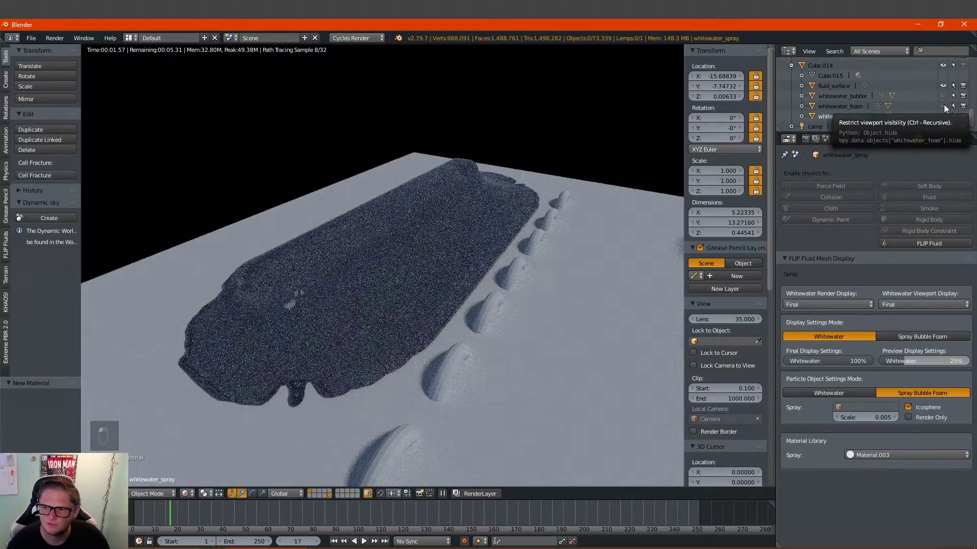
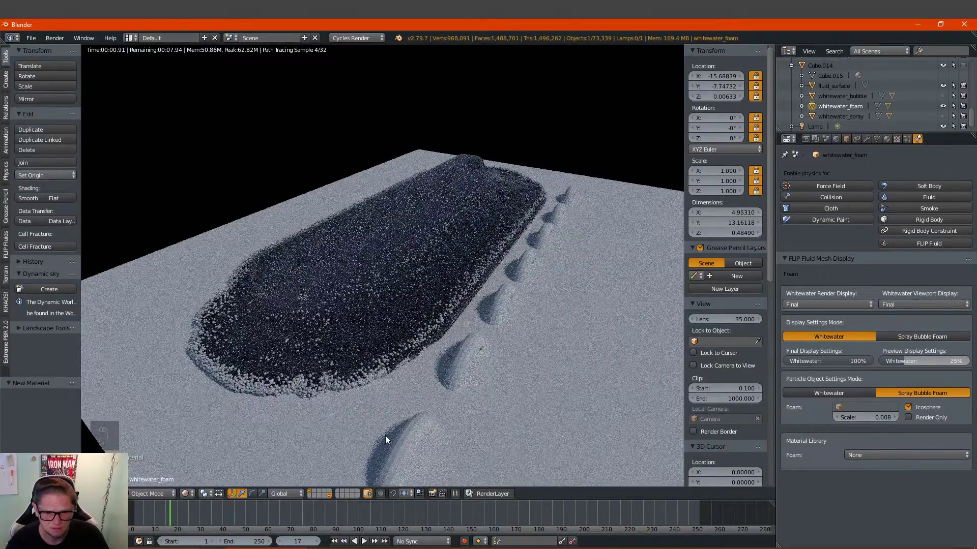
left_click_drag(319, 542, 357, 426)
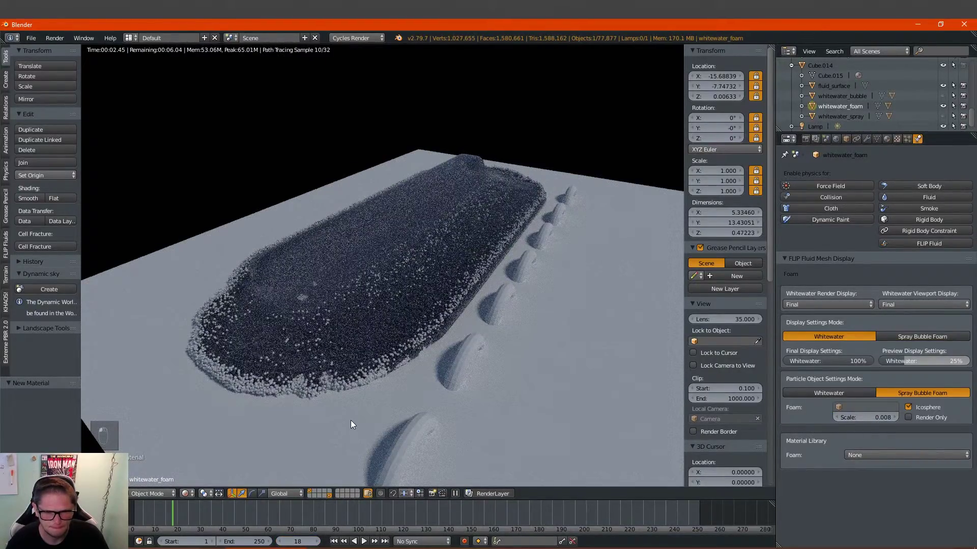
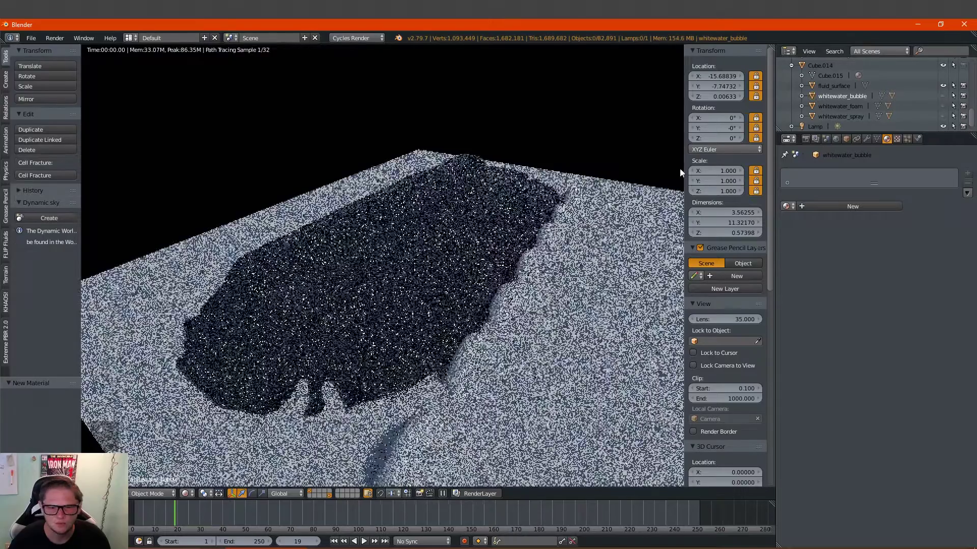
Orbit the rendered view around the whitewater with whitewater_bubble selected.
left_click_drag(550, 239, 960, 94)
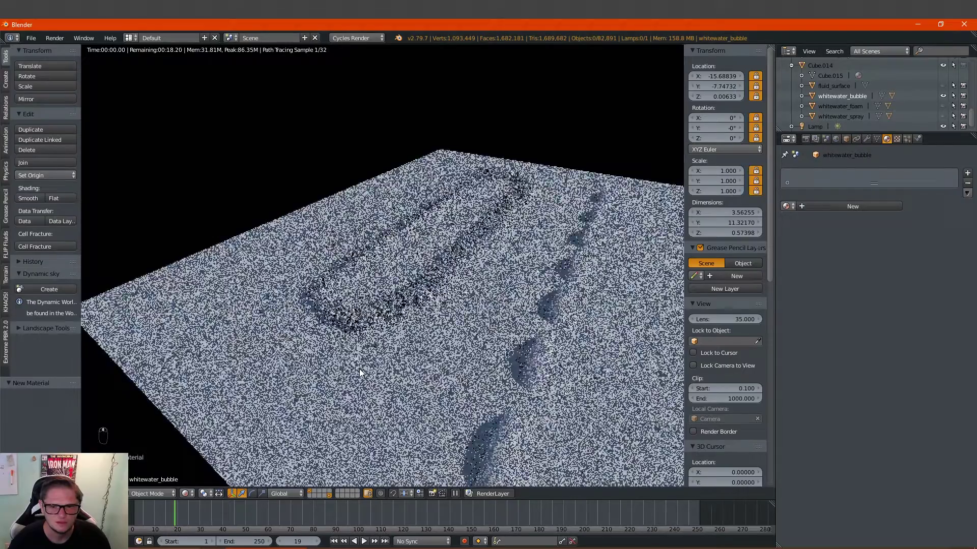
Give whitewater_bubble a new Glass BSDF material and frame the whole fluid.
middle_click(243, 440)
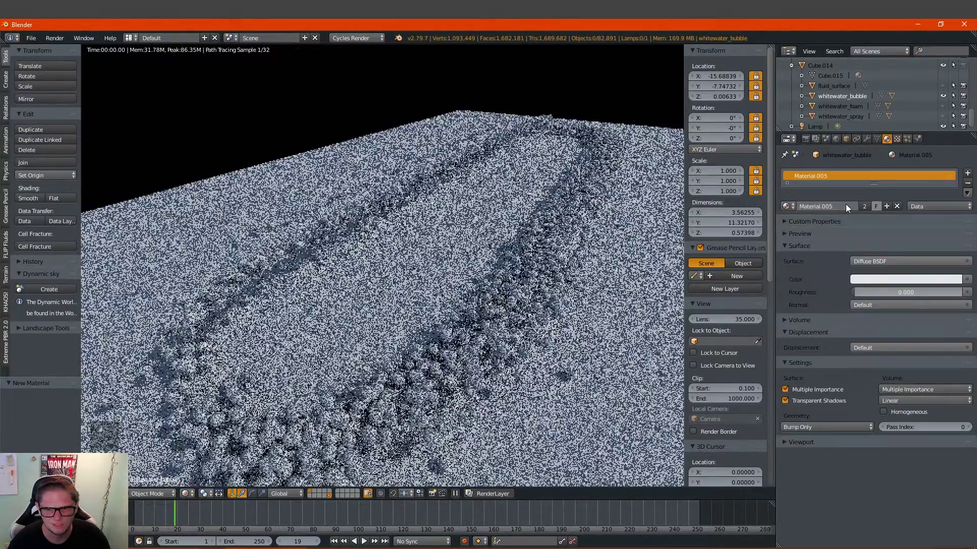
left_click_drag(859, 256, 897, 283)
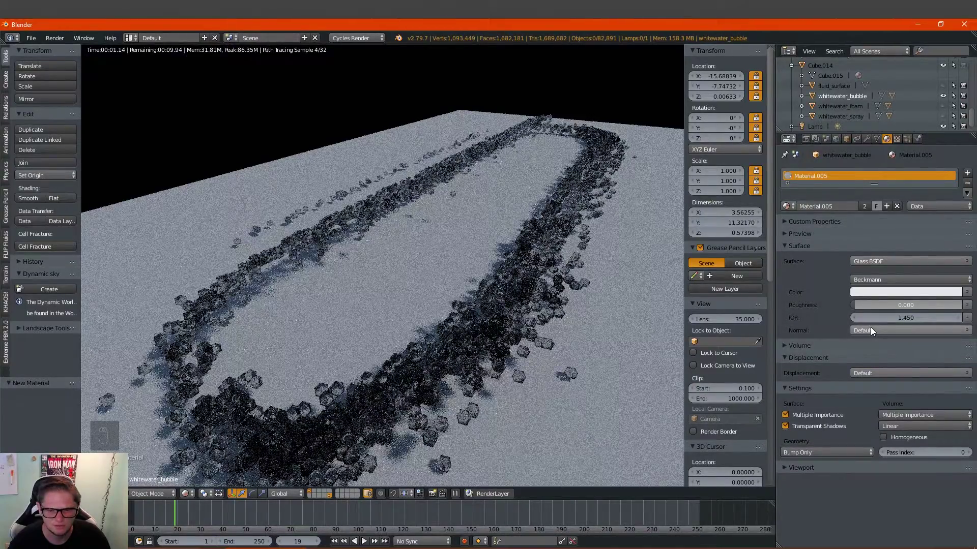
left_click_drag(772, 306, 794, 305)
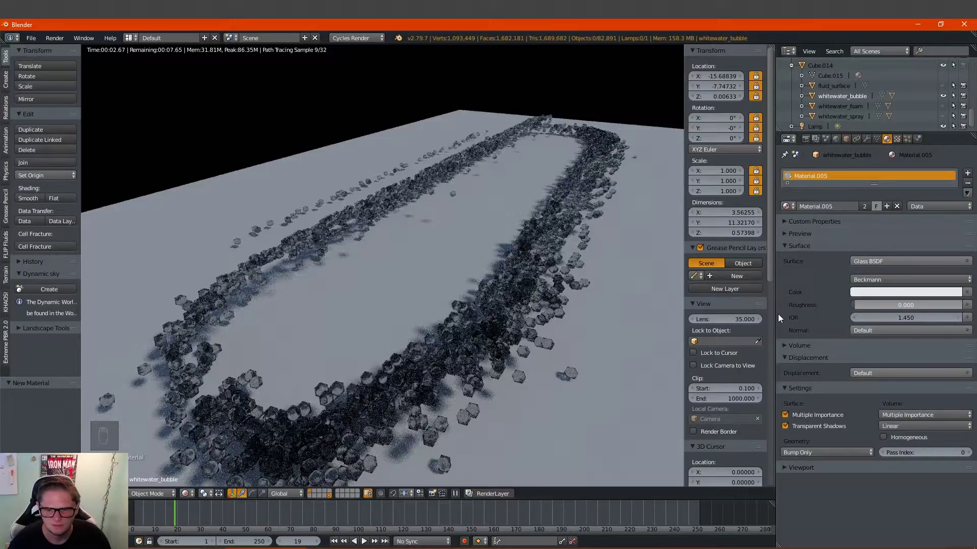
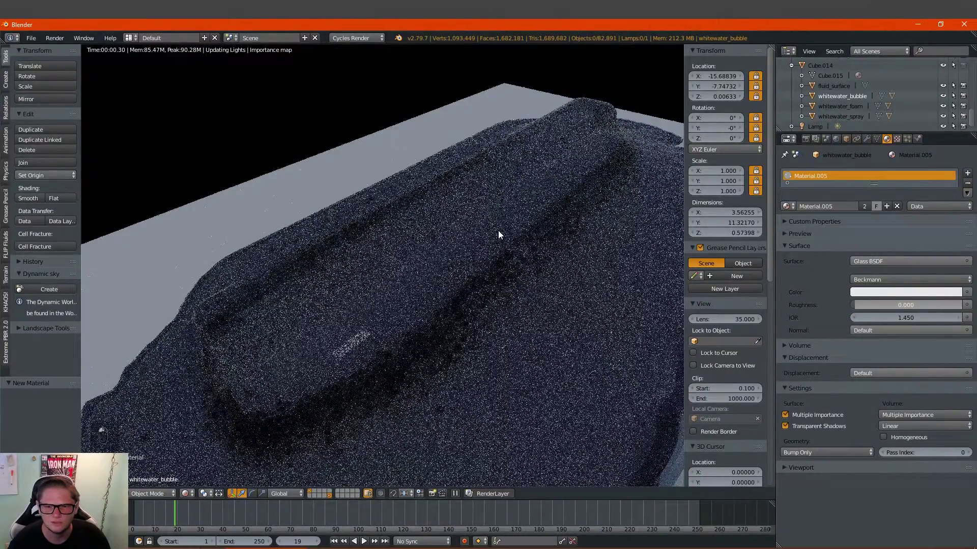
left_click_drag(500, 234, 639, 193)
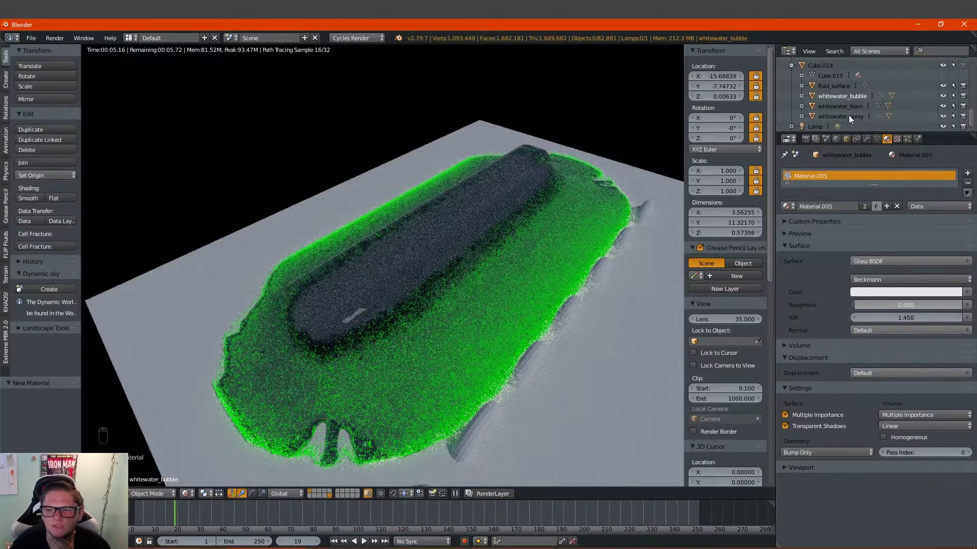
Lighten the foam's green emission and set the spray's emission colour to yellow.
left_click_drag(852, 110, 908, 174)
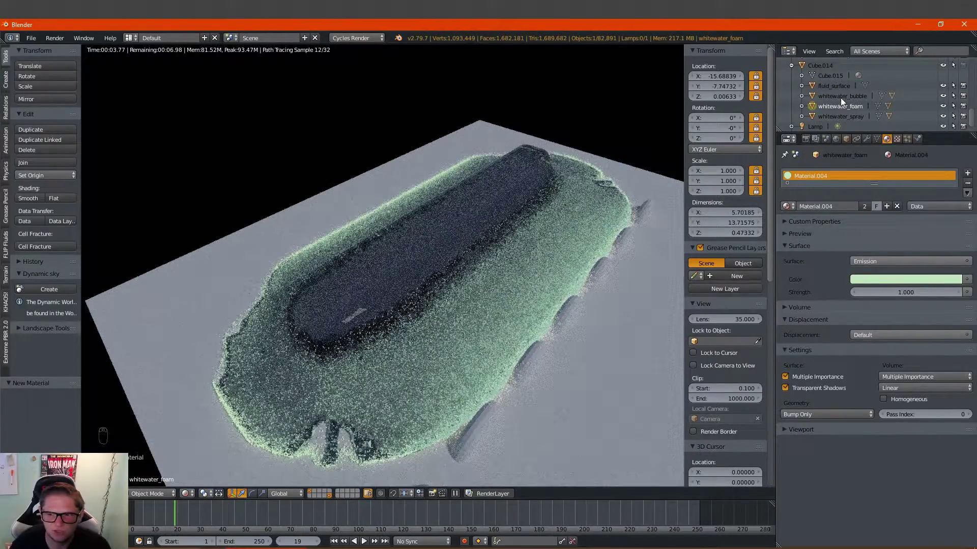
left_click_drag(844, 98, 842, 117)
left_click_drag(842, 118, 529, 349)
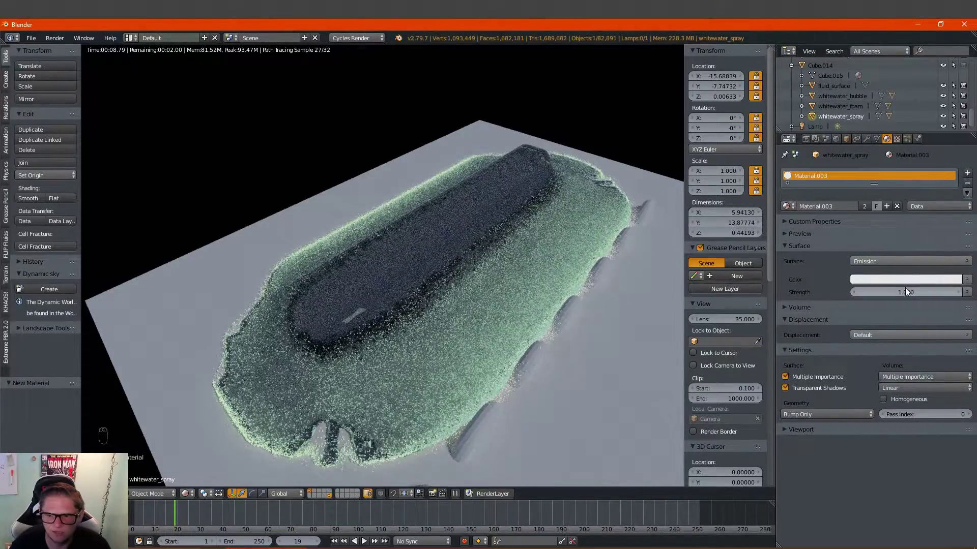
left_click_drag(910, 286, 913, 182)
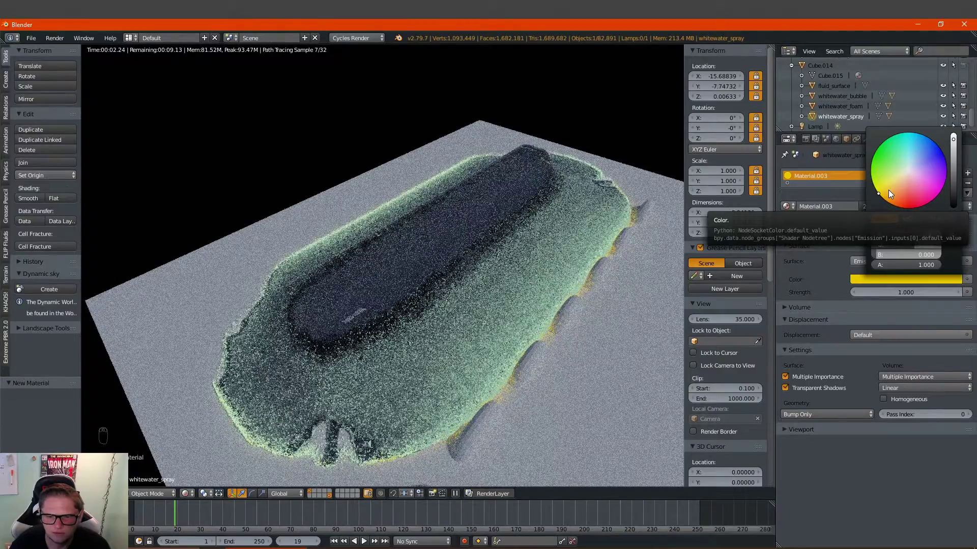
left_click_drag(491, 325, 527, 375)
Give the arches a clear Glass BSDF material with IOR 1.45, checked in rendered preview.
key("shift+z")
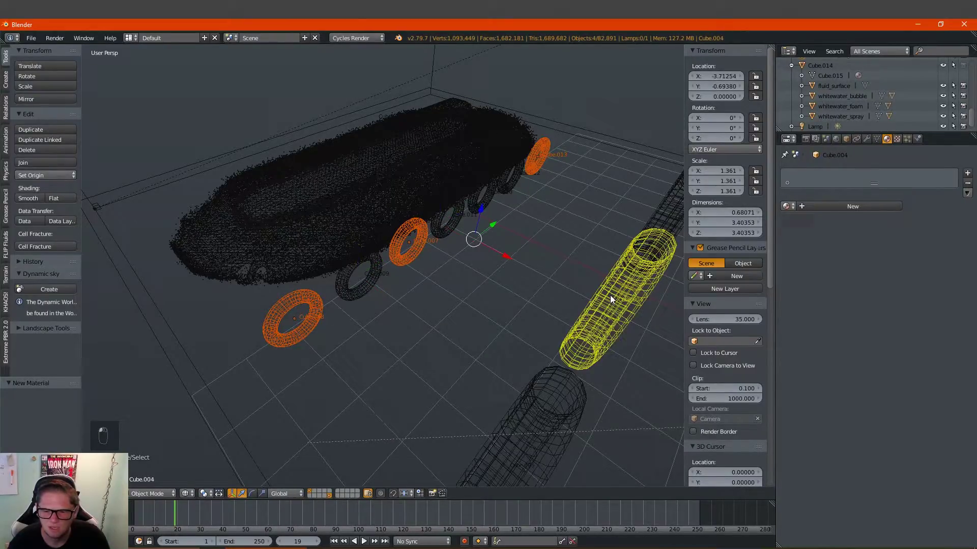
middle_click(480, 341)
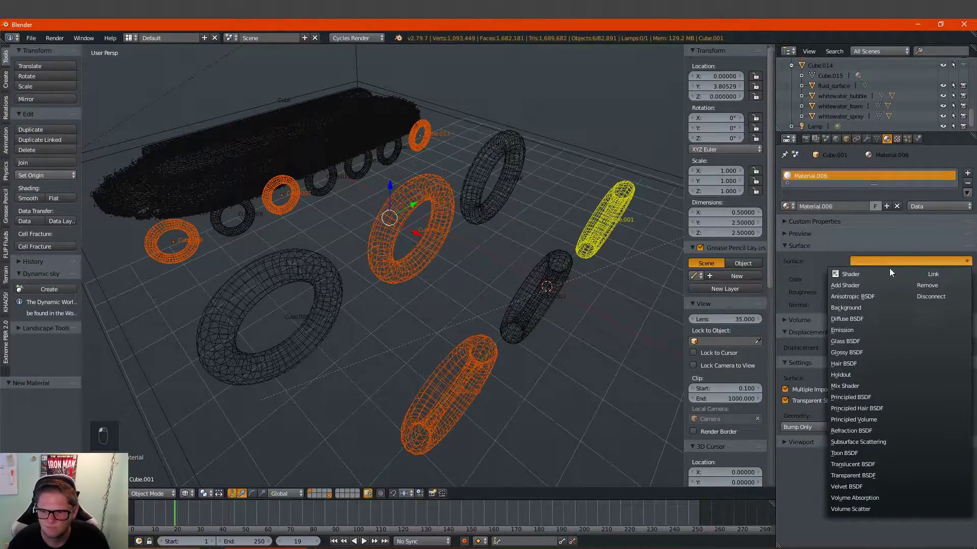
left_click_drag(866, 349, 444, 355)
key("shift+z")
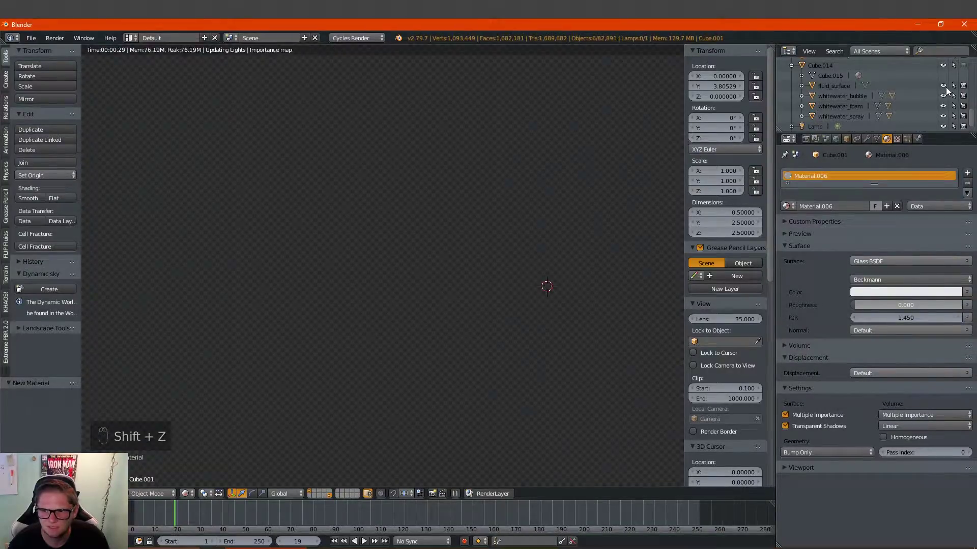
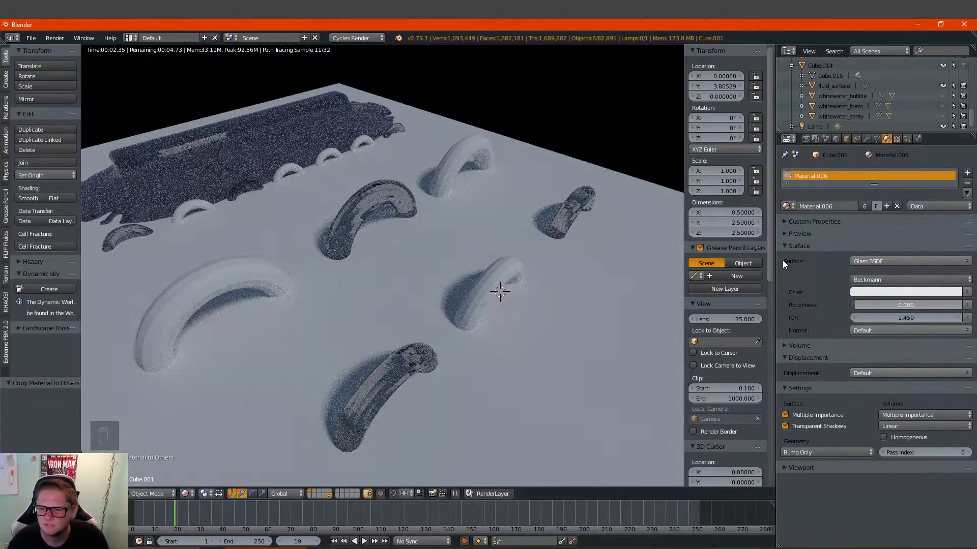
left_click_drag(857, 294, 913, 204)
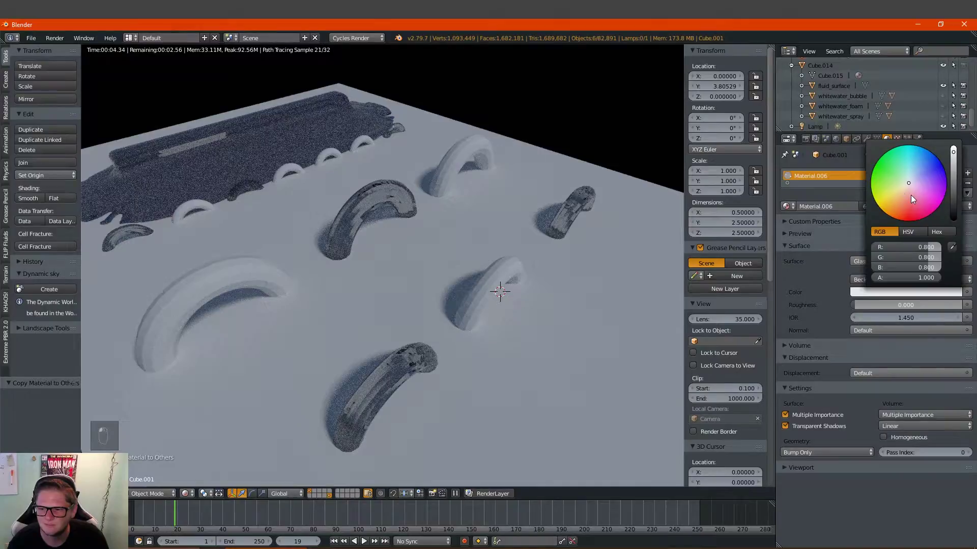
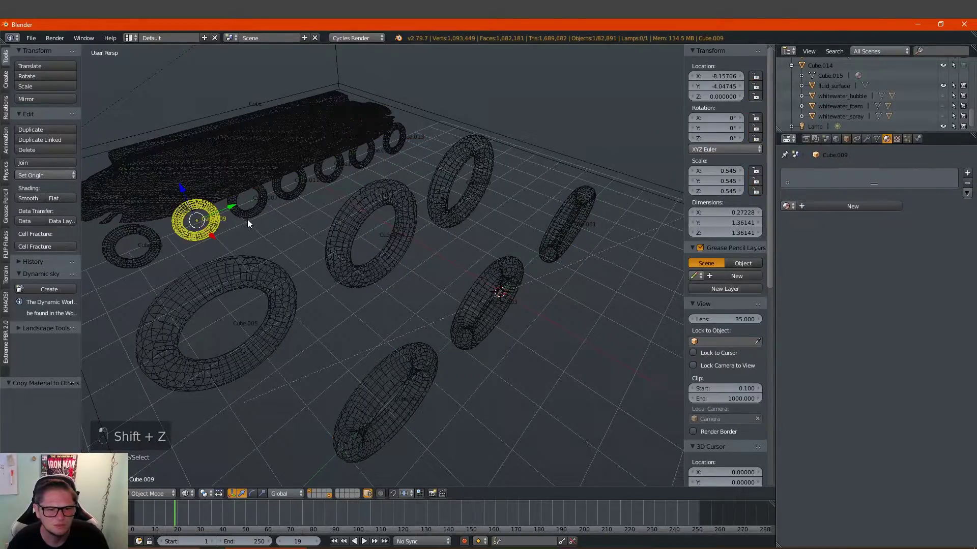
Frame the arches in solid view and return to the rendered preview.
key("z")
left_click_drag(236, 219, 311, 246)
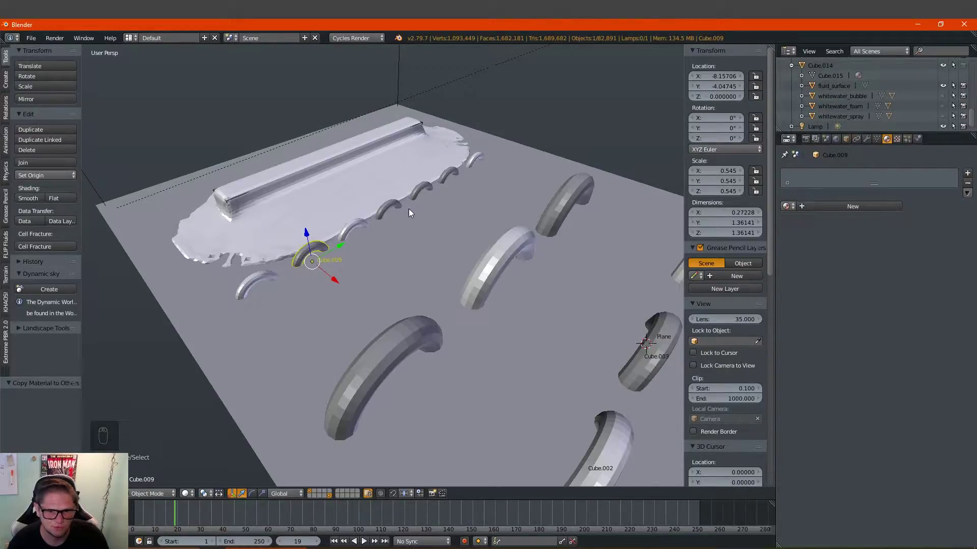
left_click_drag(424, 188, 564, 350)
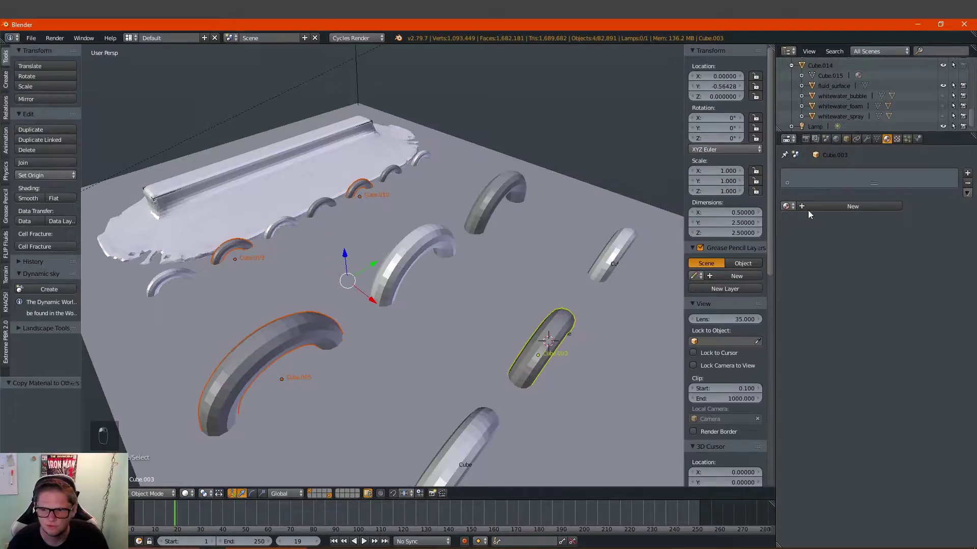
key("shift+z")
key("shift+z")
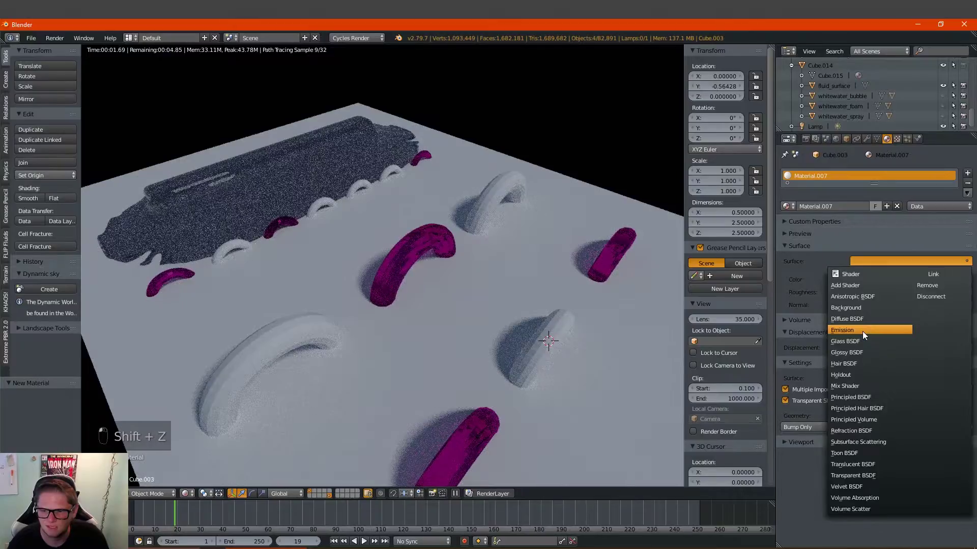
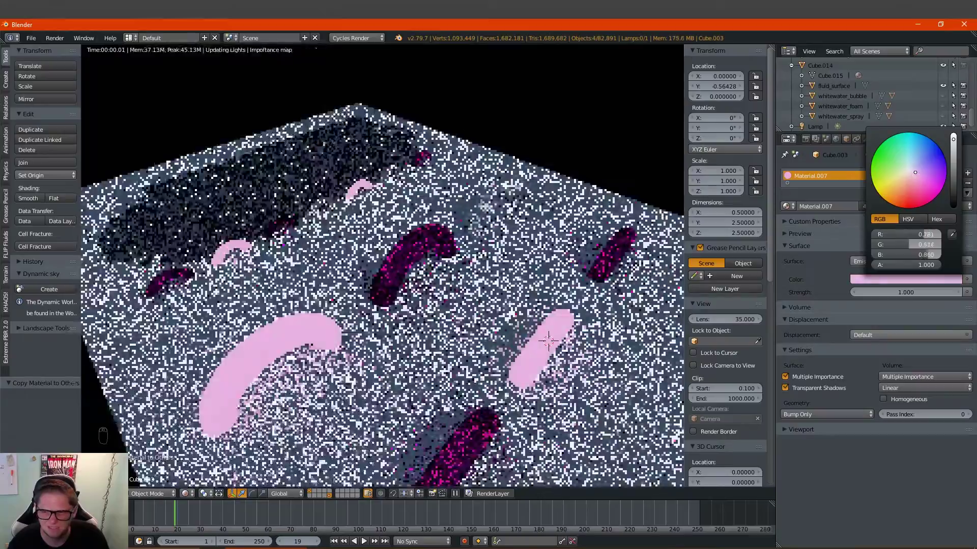
Apply a pale yellow-green Emission material to the arch group via Copy Material to Others.
type("to Others")
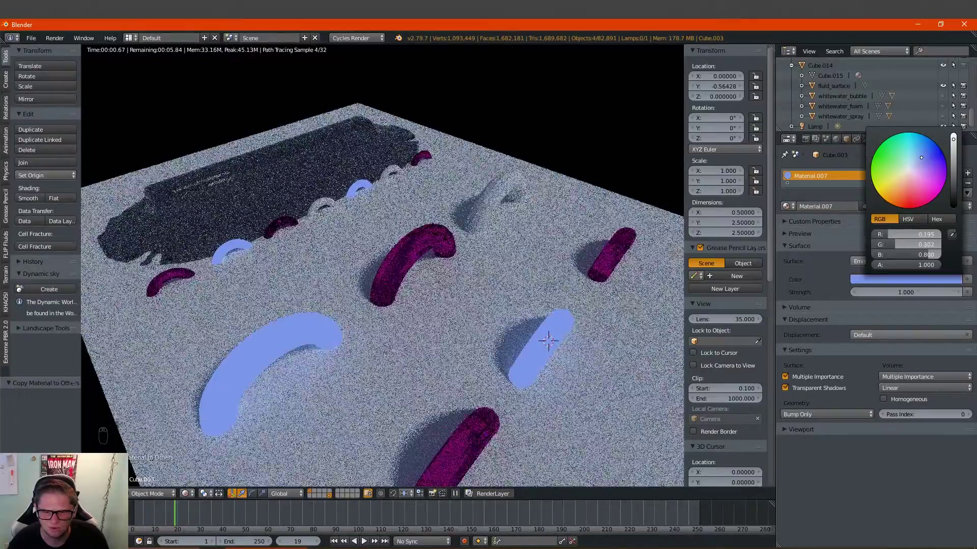
type("to Othersaterial to Others")
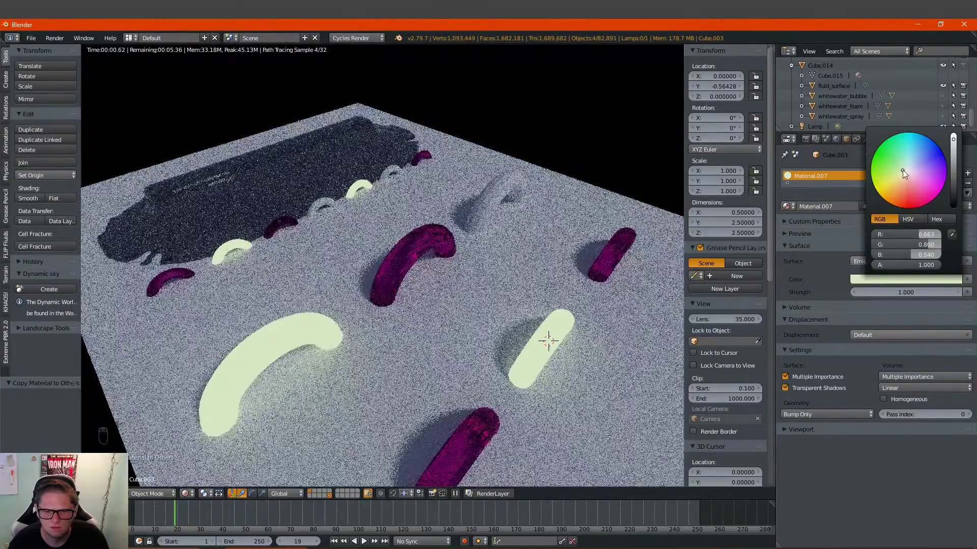
Make the glossy material red and copy Material.008 to the other selected arches.
key("shift+z")
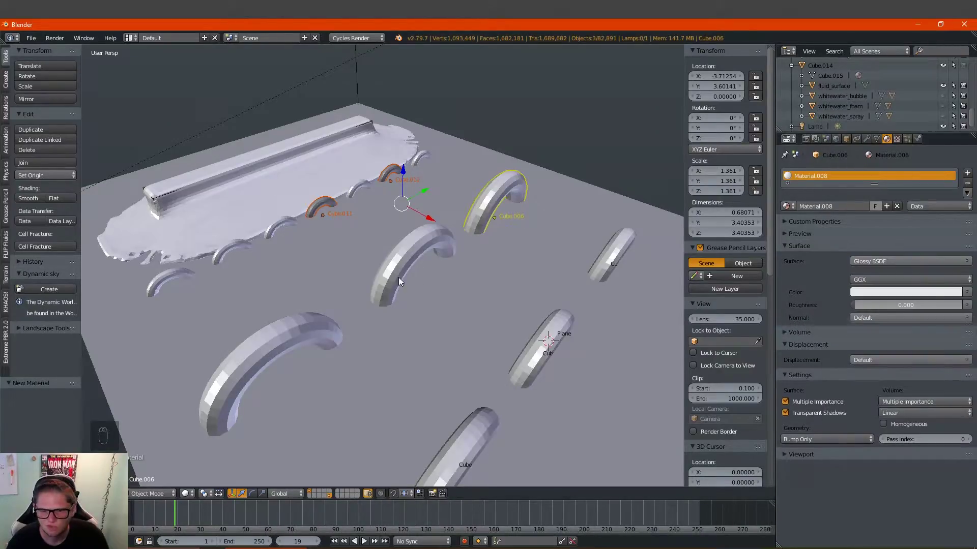
key("shift+z")
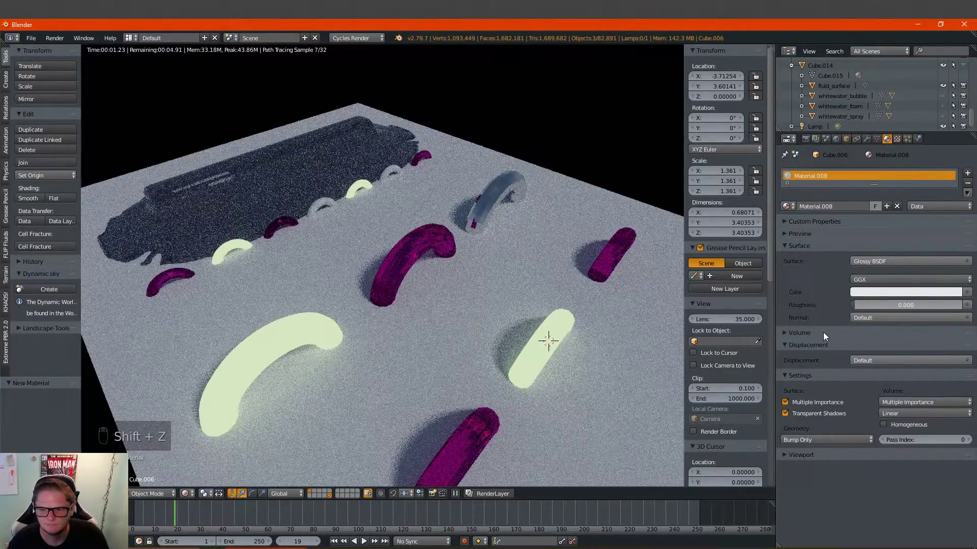
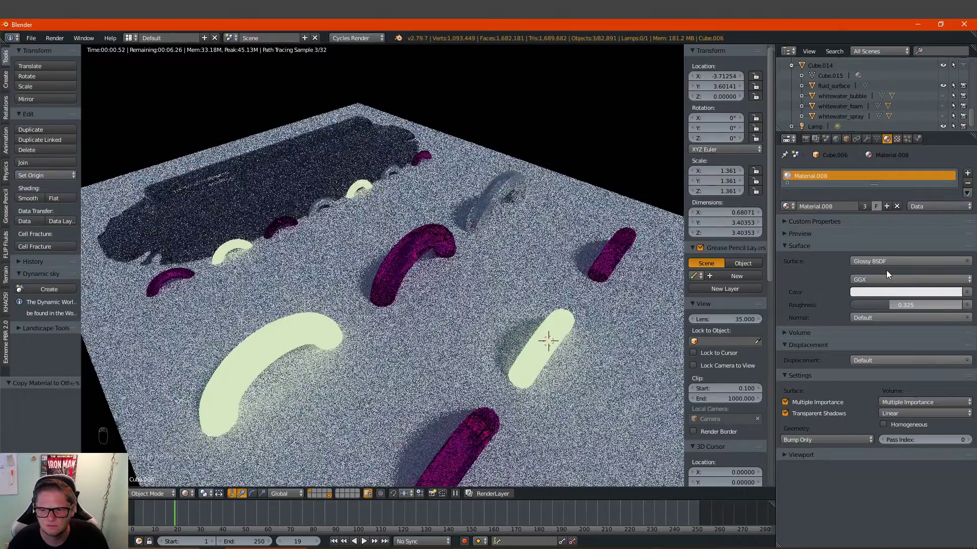
type("aterial to Others")
left_click_drag(893, 296, 910, 214)
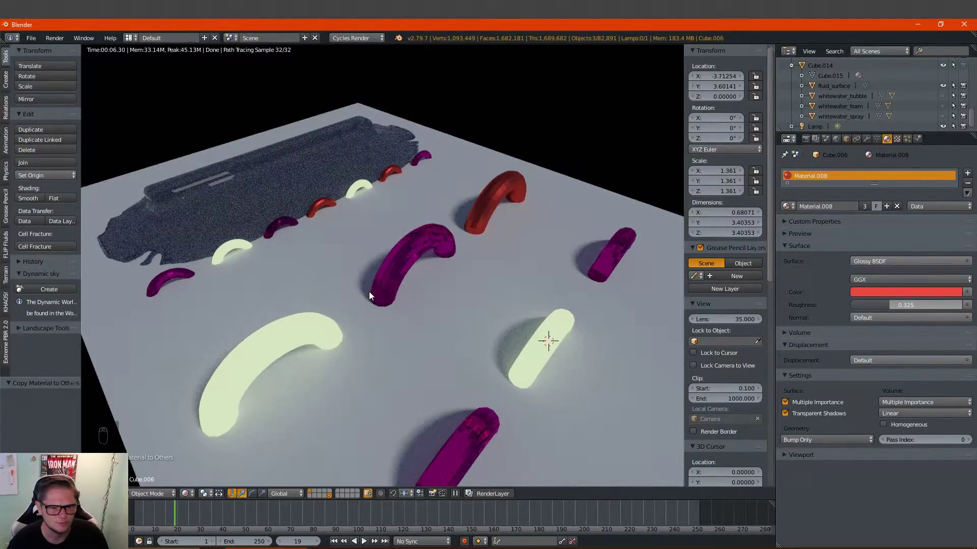
key("shift+z")
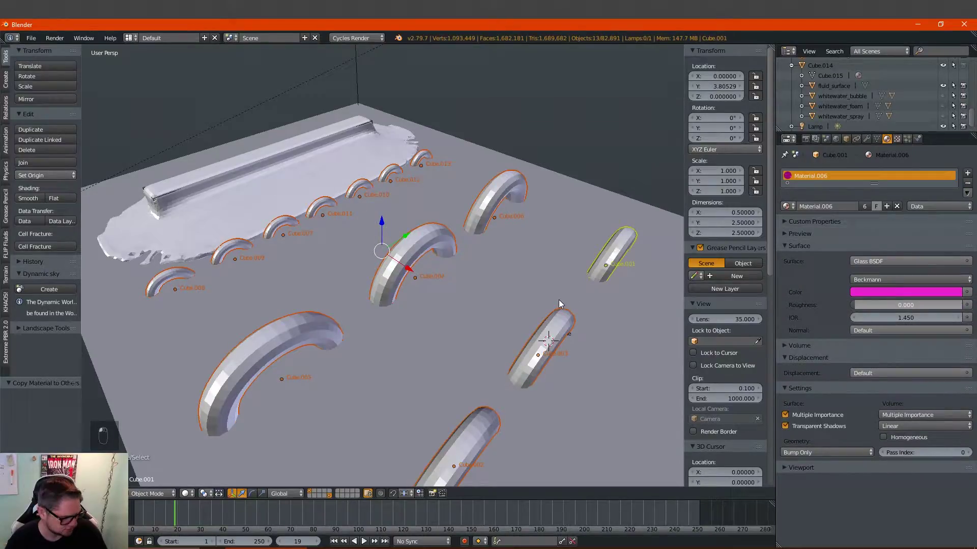
Smooth the arches with Subdivision level 3 and preview them rendered.
key("ctrl+3")
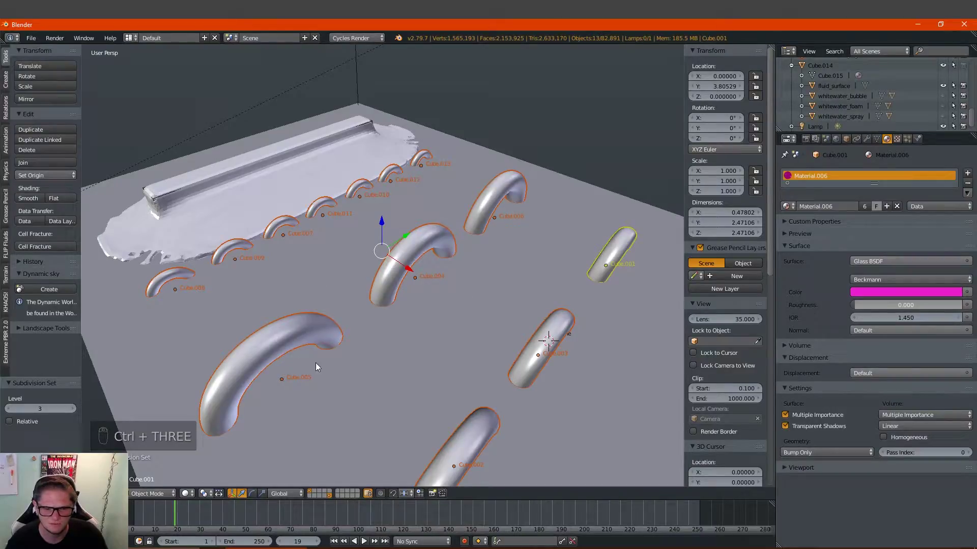
key("shift+z")
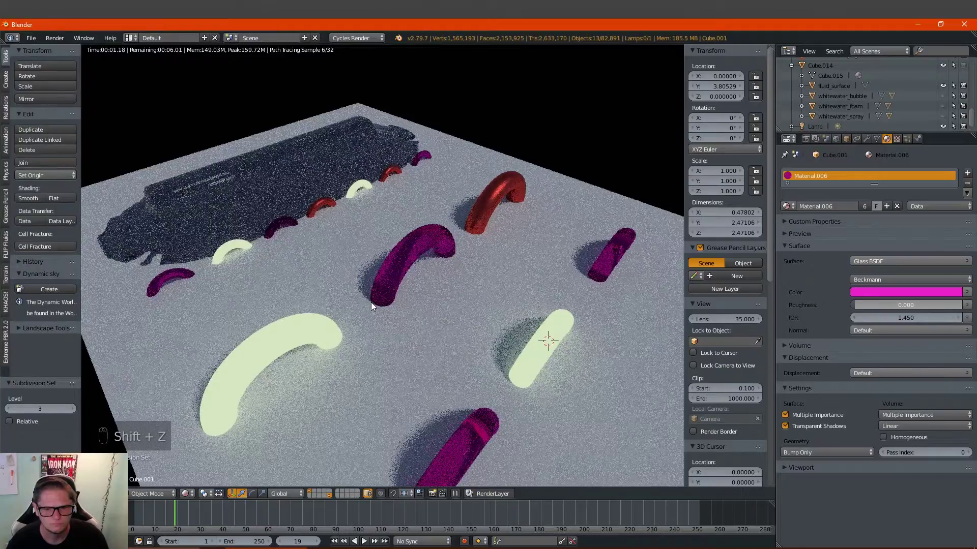
key("Tab")
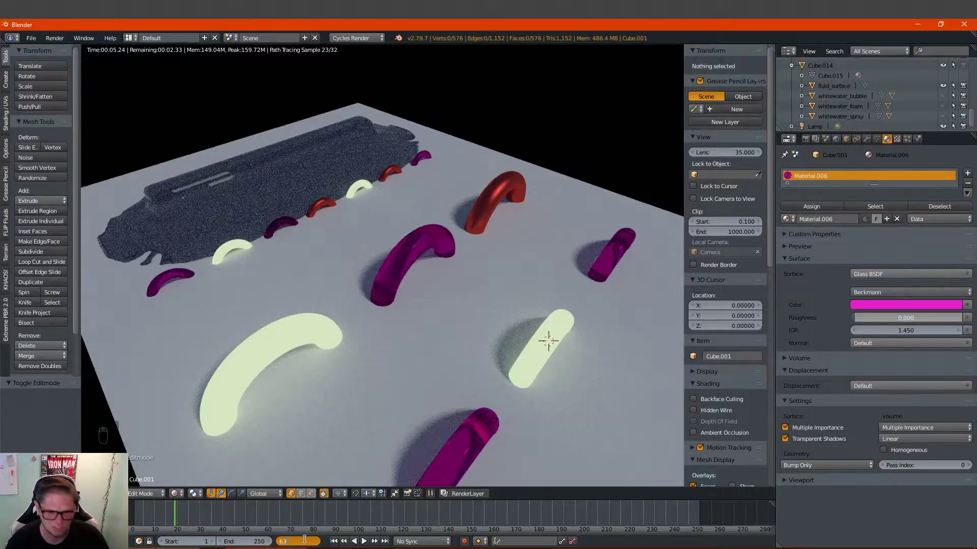
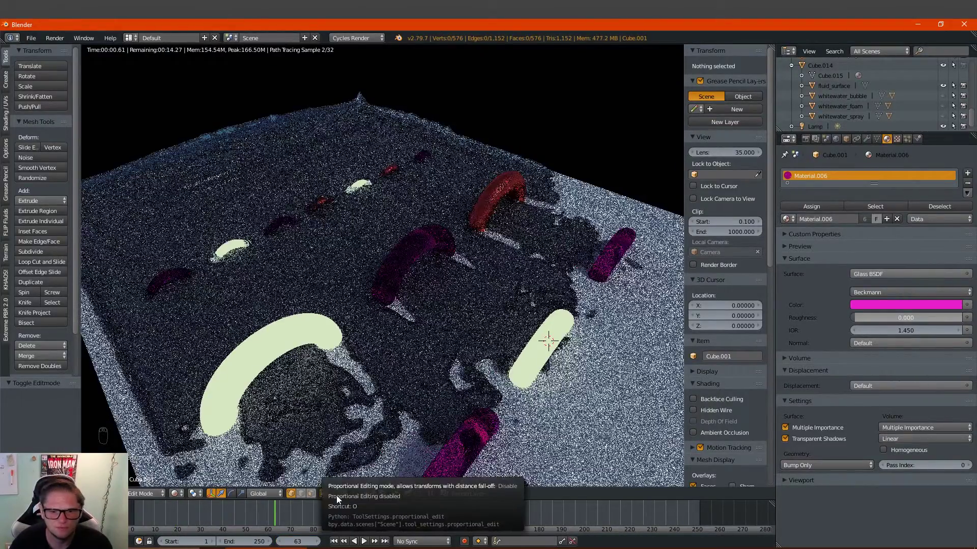
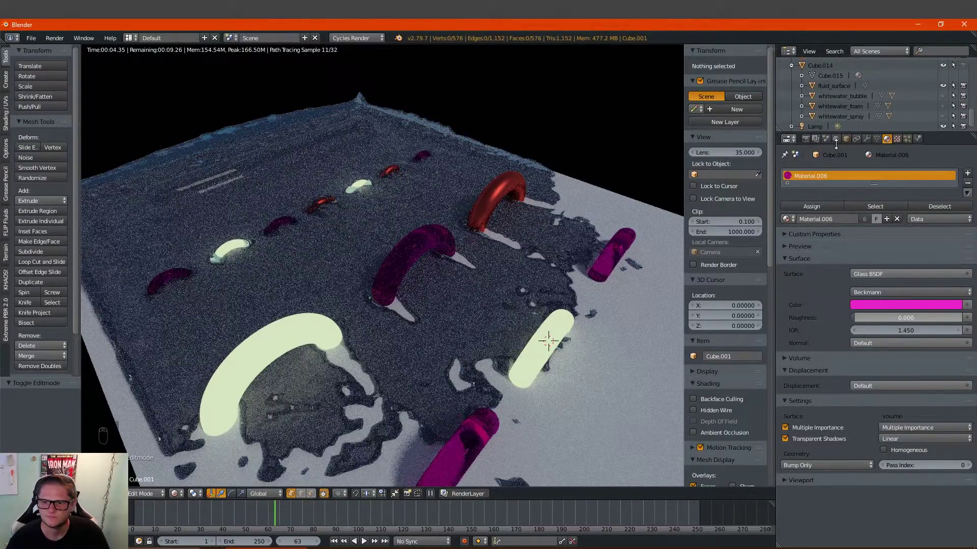
Jump to frame 63 and reach the Cycles Device dropdown in Render properties.
left_click_drag(809, 144, 848, 229)
left_click_drag(848, 229, 842, 221)
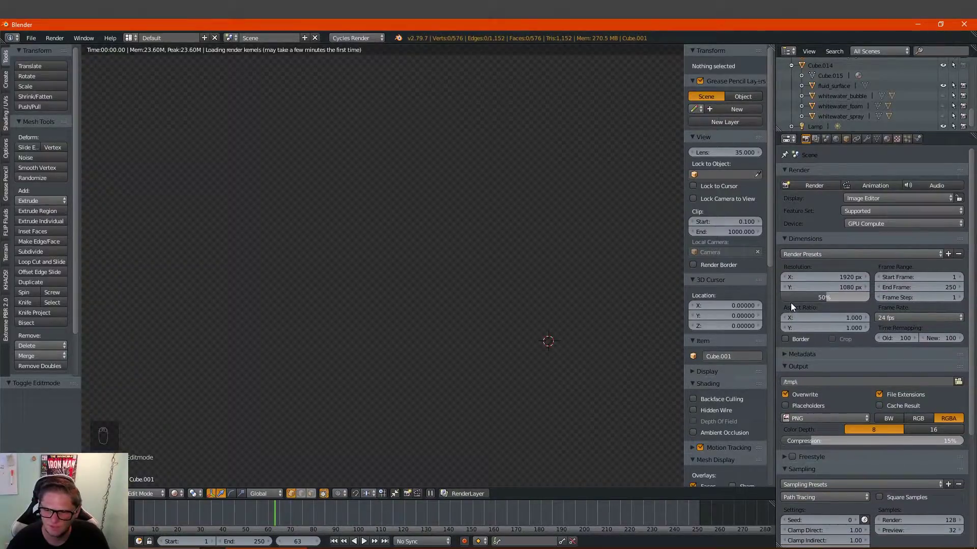
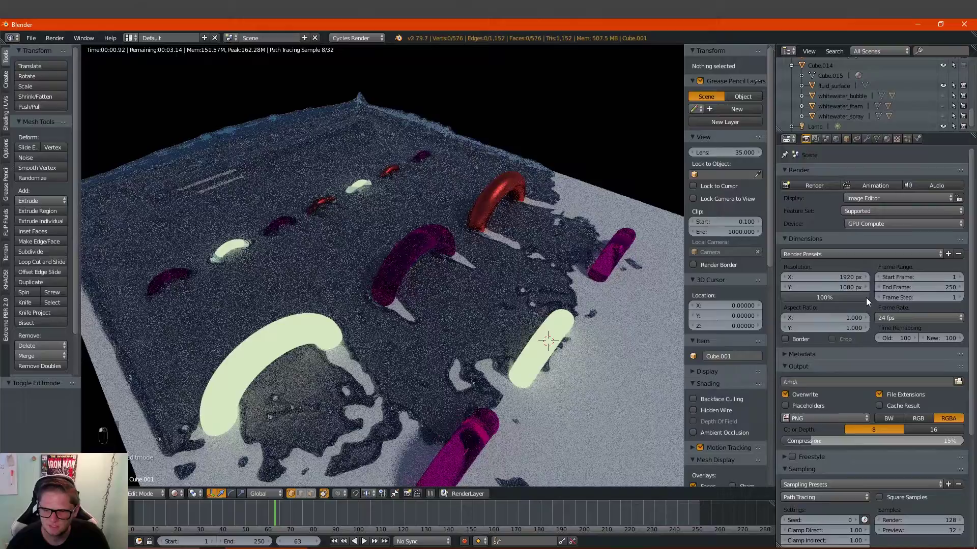
Set Cycles Device to GPU Compute and resolution to 100% of 1920×1080.
left_click_drag(954, 369, 885, 362)
left_click_drag(846, 398, 915, 482)
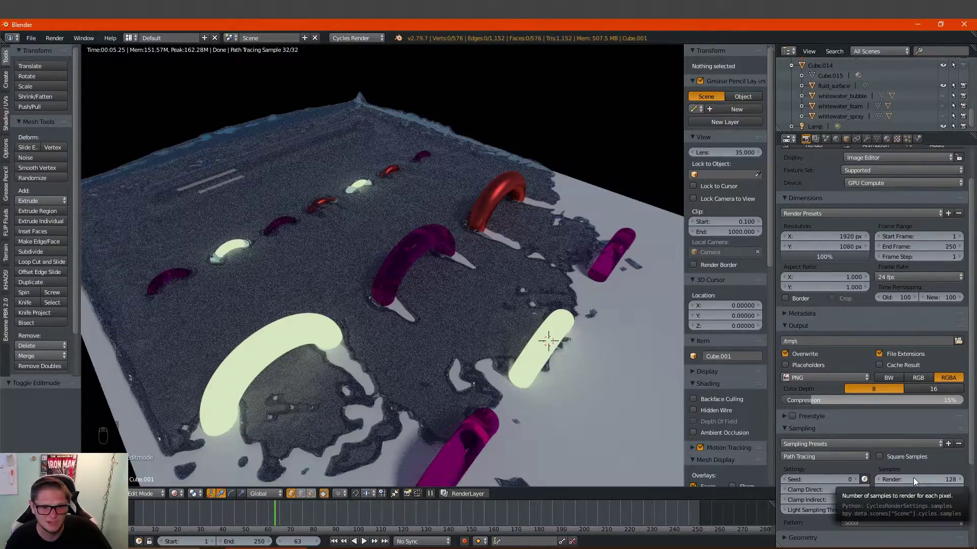
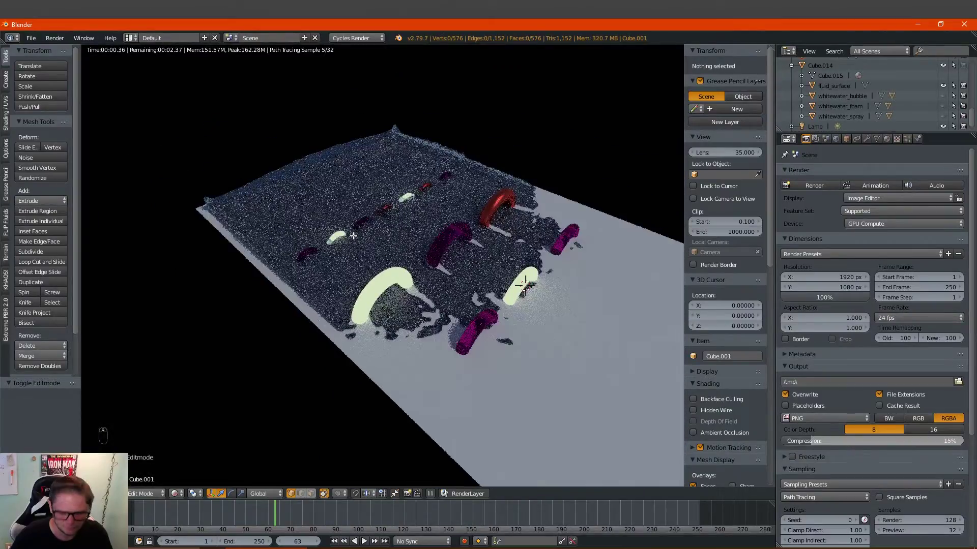
Walk the scene camera back so its frame shows the whole fluid floor and arches.
key("KP_0")
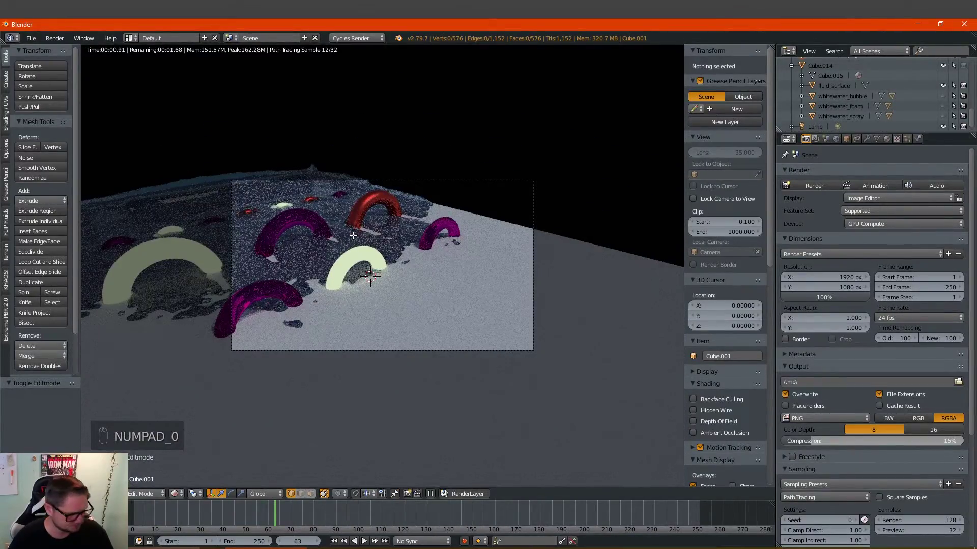
key("shift+f")
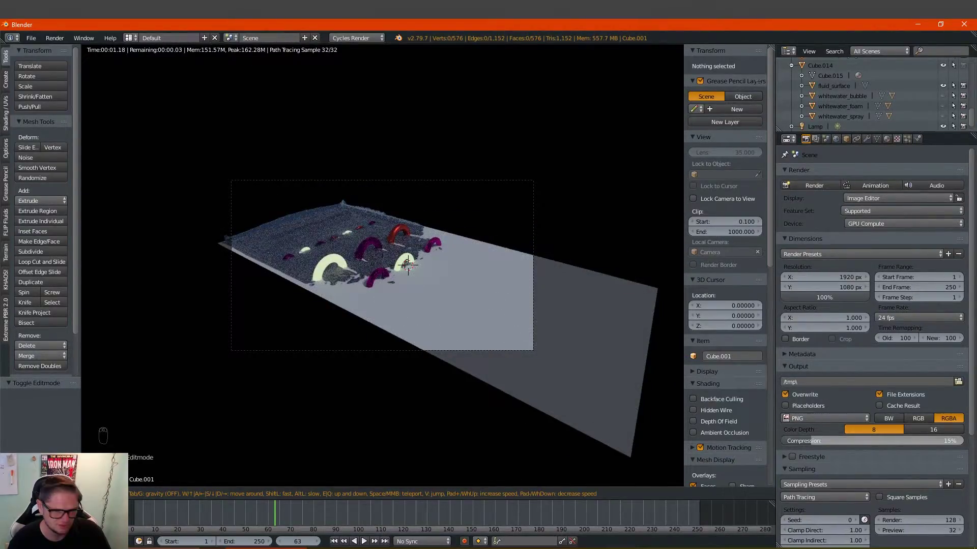
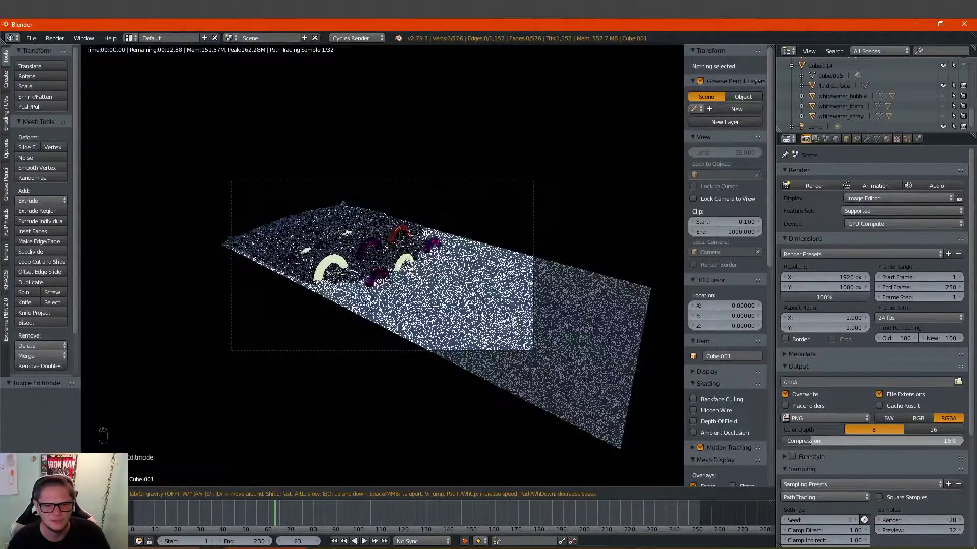